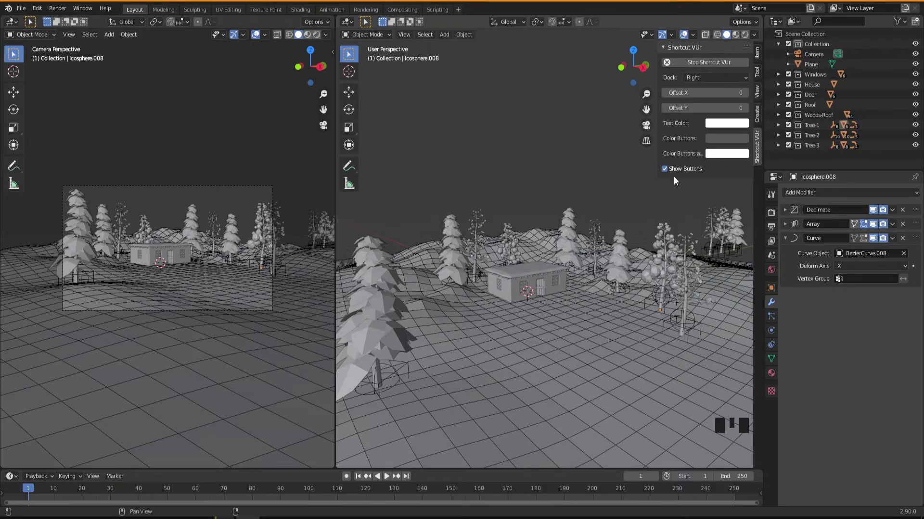
- Hide the shortcut-display settings sidebar in the right view
key(n)
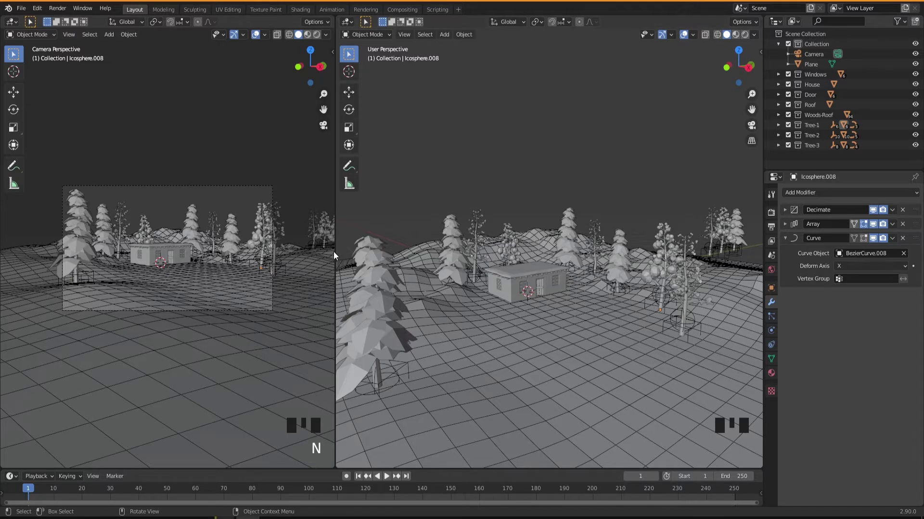
- Merge the two side-by-side views into one and look down at the ground beside the house
drag(341, 257, 291, 266)
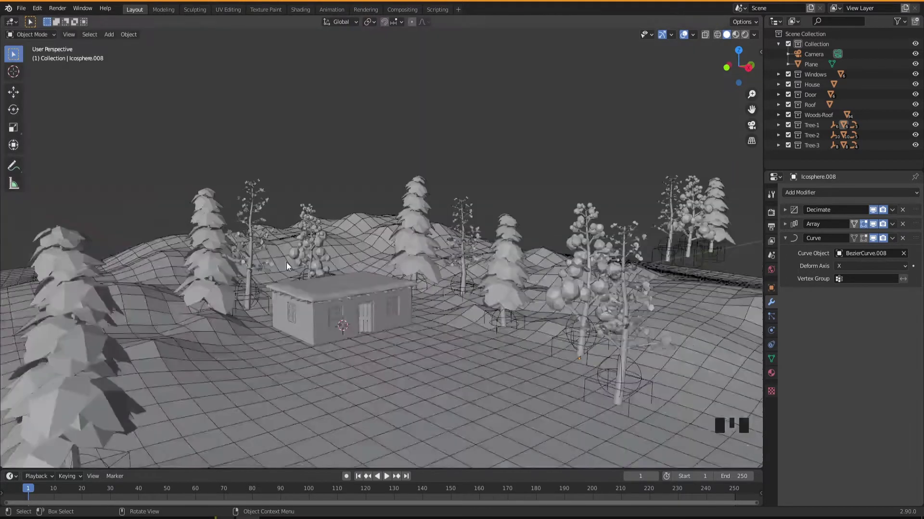
drag(438, 340, 503, 315)
scroll(up, 3)
drag(485, 301, 495, 304)
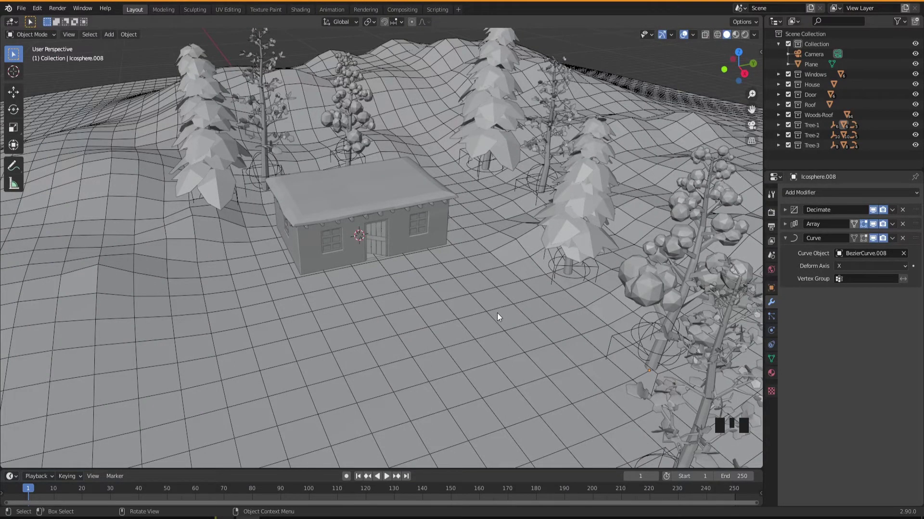
drag(512, 324, 511, 304)
scroll(down, 3)
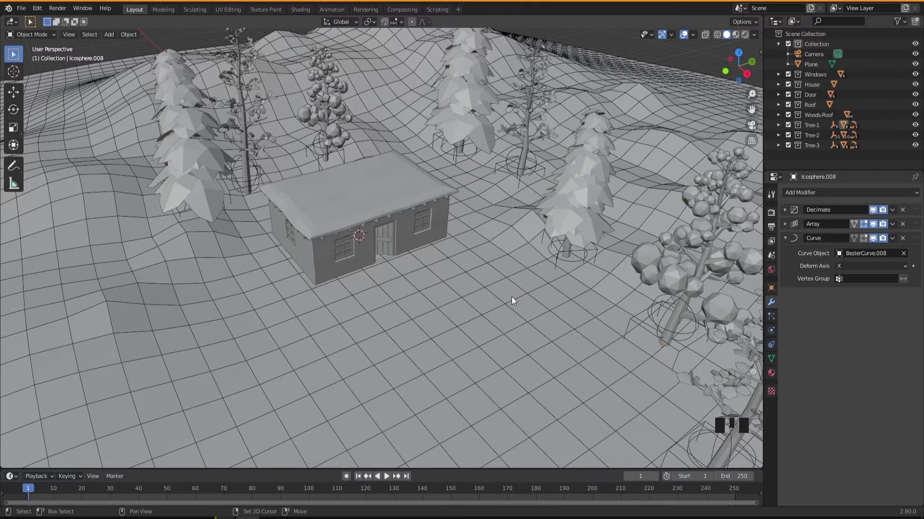
- Place the 3D cursor on the ground to the right of the house
right_click(514, 296)
drag(519, 341, 523, 282)
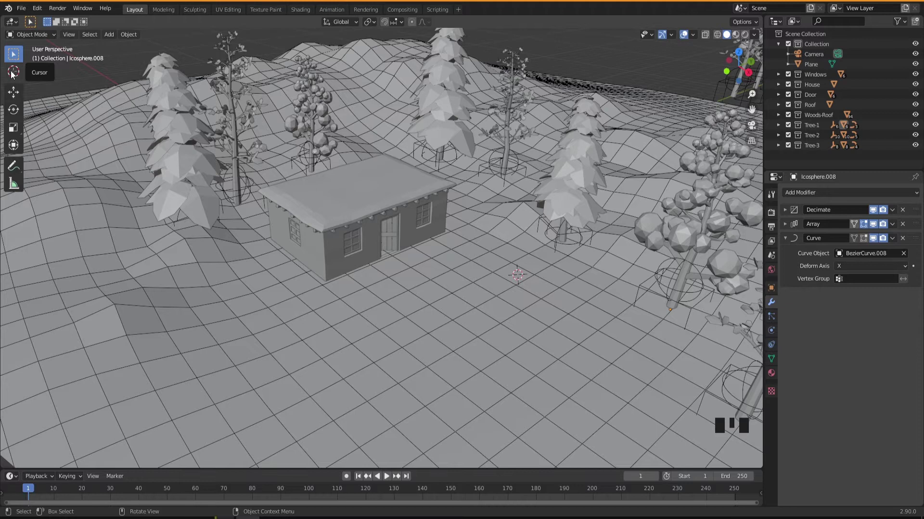
drag(17, 72, 541, 290)
click(518, 279)
click(17, 54)
drag(538, 295, 538, 295)
- Add a cube mesh at the 3D cursor beside the house
key(shift+a)
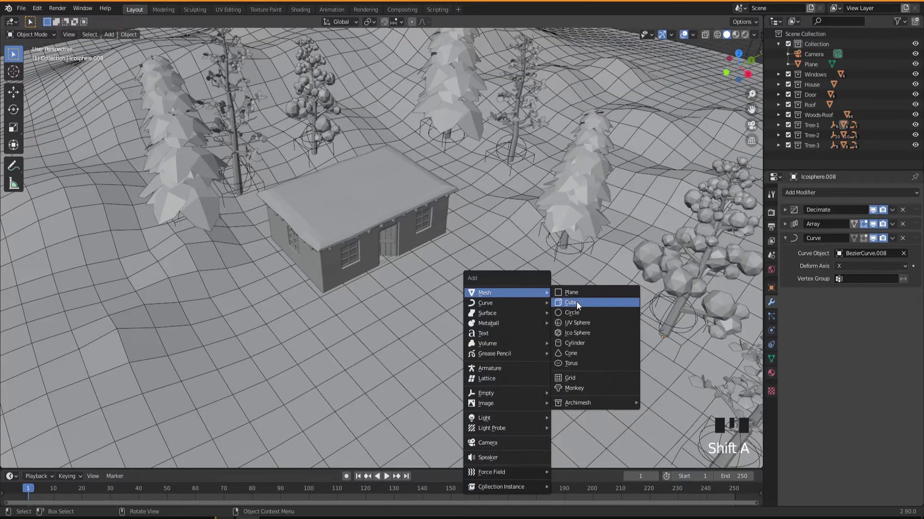
drag(559, 310, 558, 308)
scroll(up, 3)
scroll(up, 3)
scroll(up, 3)
- Raise the cube's top in Edit Mode to make it taller
key(Tab)
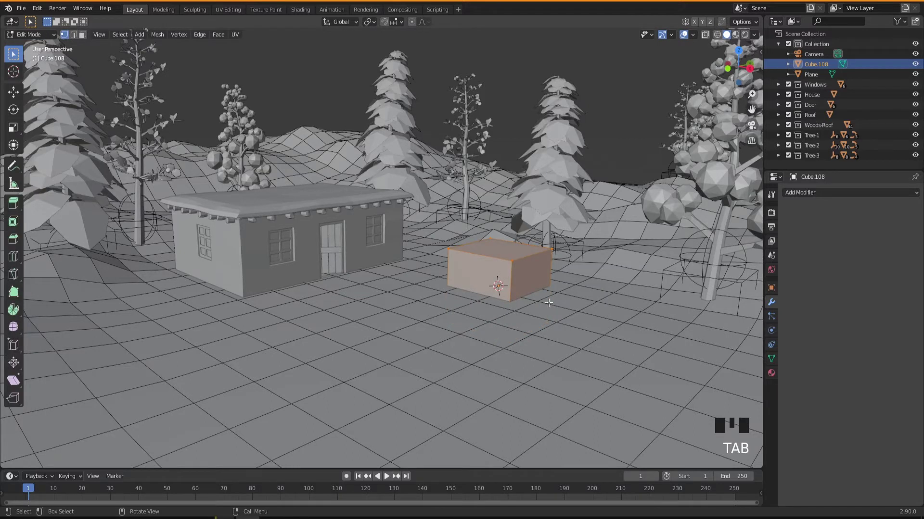
key(g)
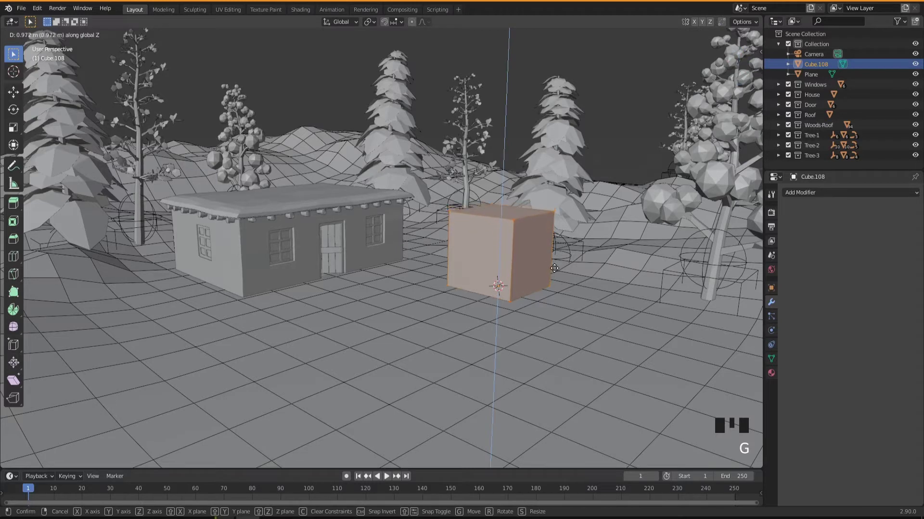
drag(550, 294, 548, 287)
scroll(up, 3)
key(Tab)
- Scale the cube down to about 0.224 into a small block
drag(530, 301, 516, 309)
key(s)
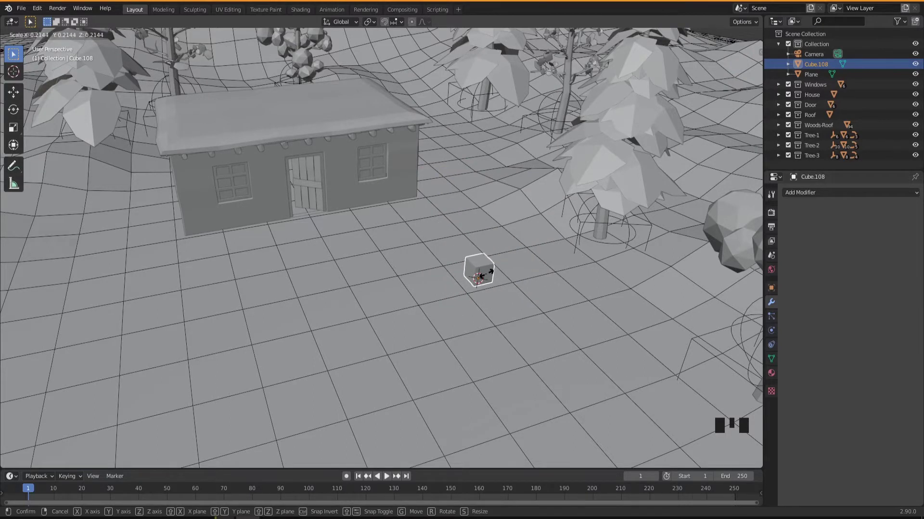
drag(497, 316, 535, 292)
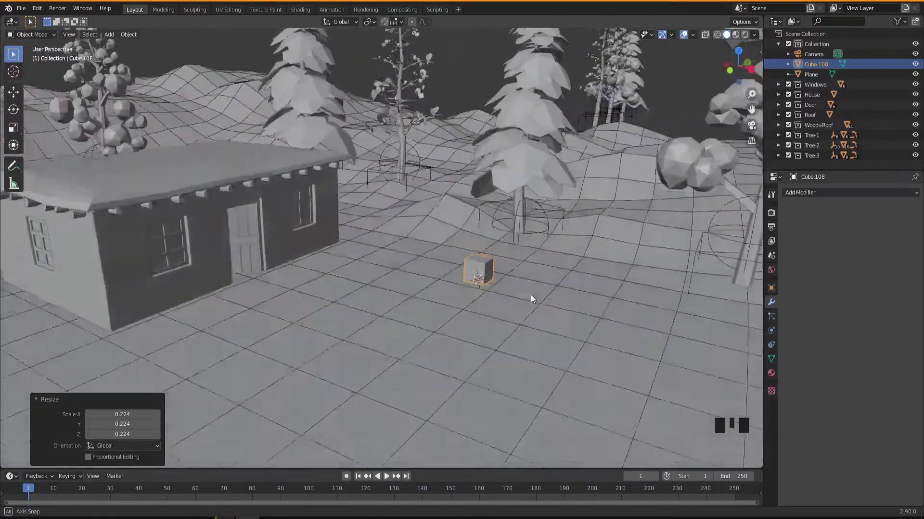
- Enter Edit Mode on the small cube and select its side face
drag(512, 302, 509, 280)
scroll(up, 3)
key(Tab)
click(477, 260)
key(3)
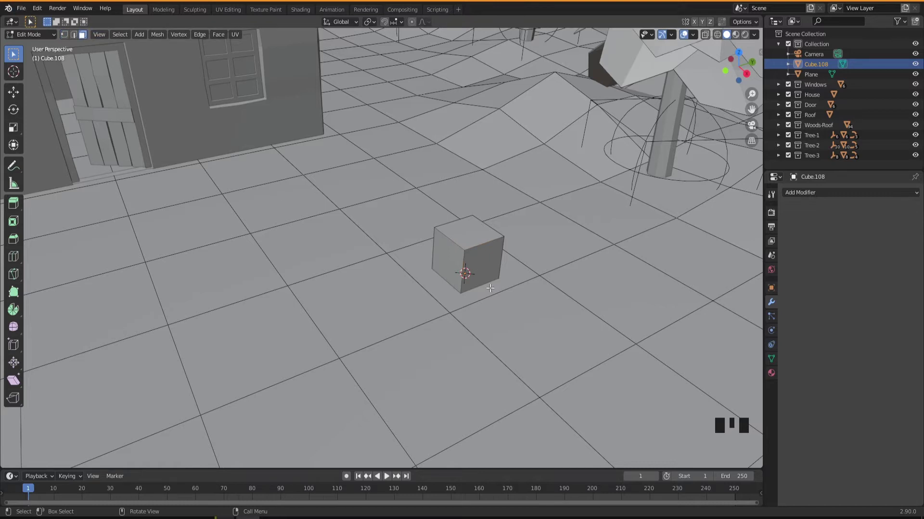
click(478, 258)
- Pull the side face out along X about half a metre to form a rectangular brick
drag(491, 317, 526, 325)
key(g)
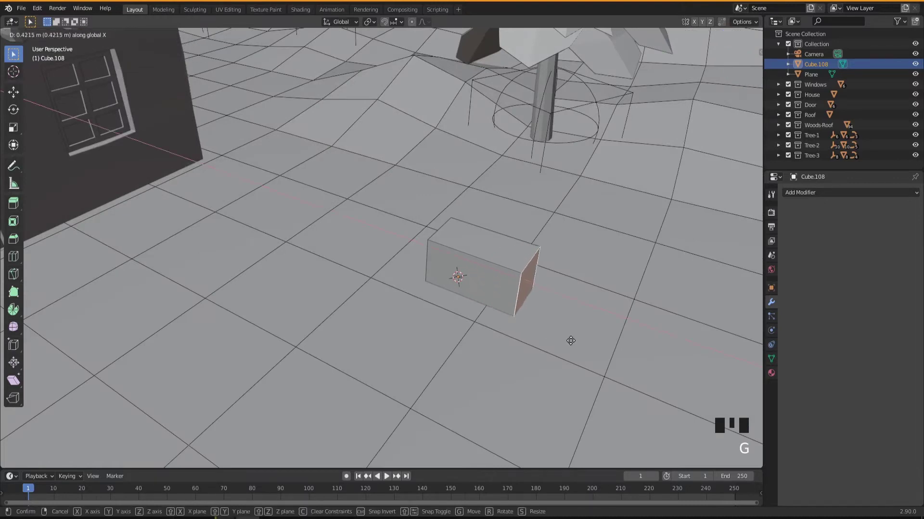
drag(559, 350, 556, 364)
scroll(down, 3)
drag(530, 359, 739, 55)
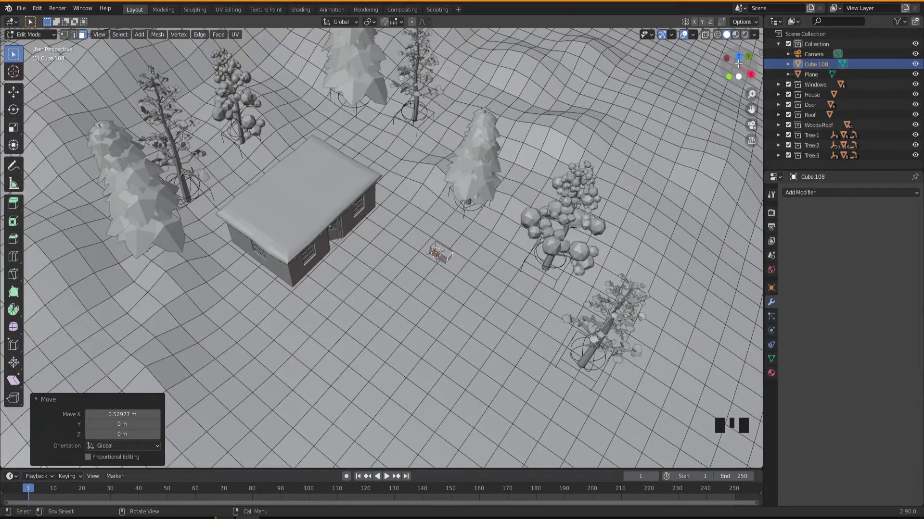
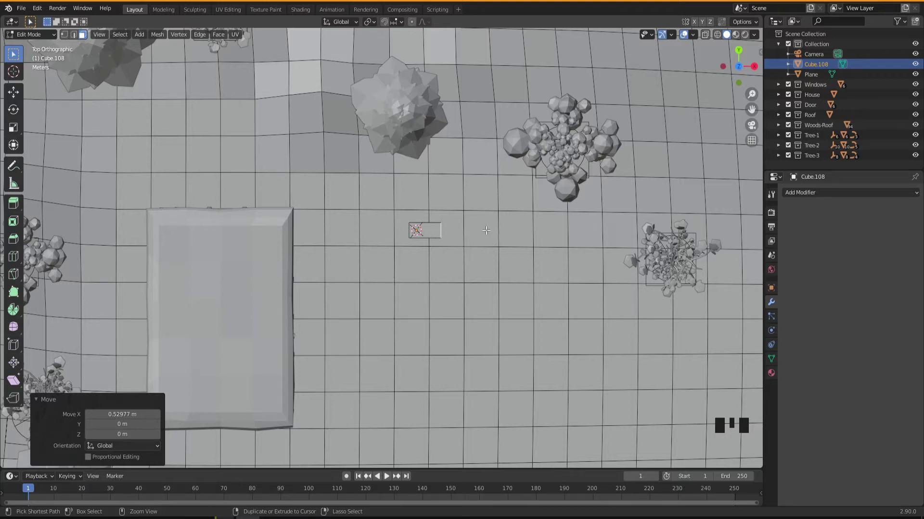
- Extrude the brick's end face repeatedly around a loop into a nearly closed ring wall
right_click(490, 225)
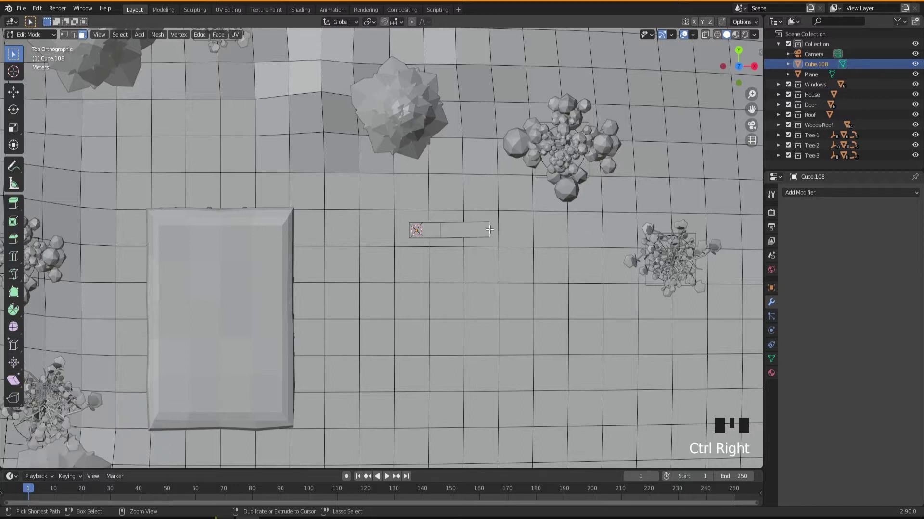
right_click(531, 259)
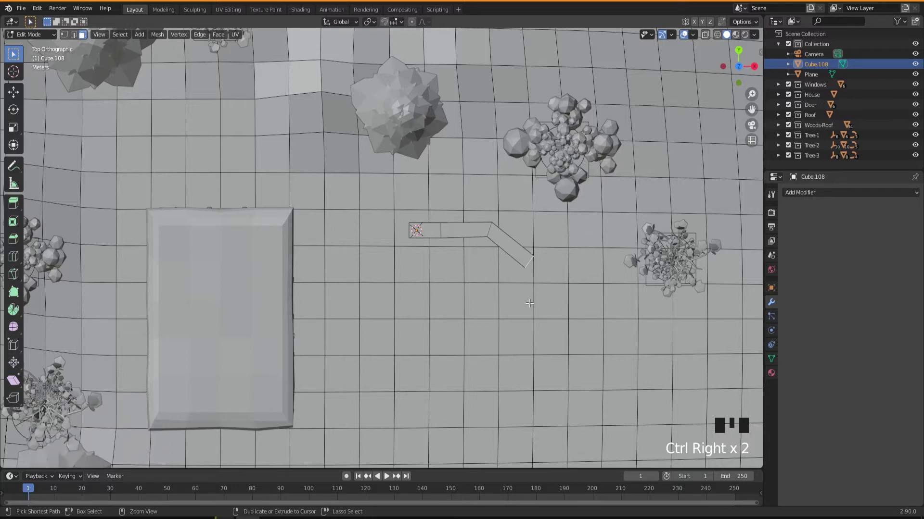
right_click(527, 312)
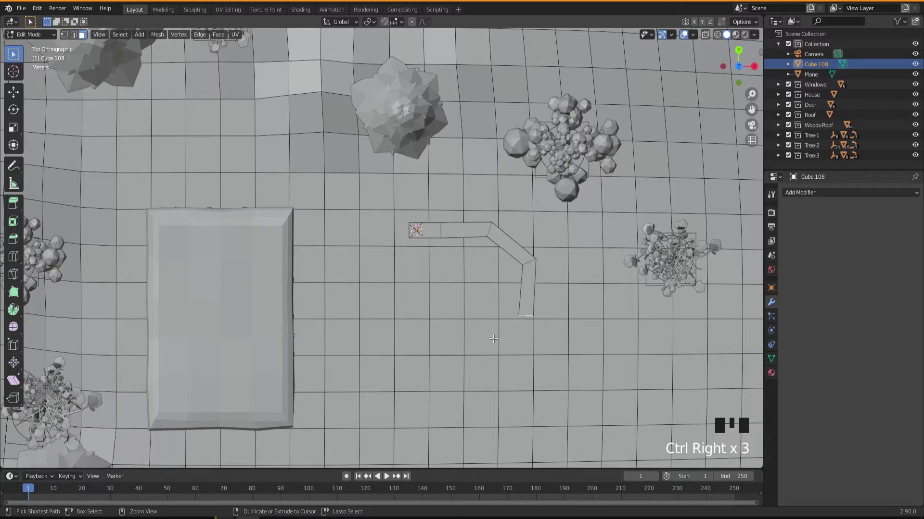
right_click(490, 345)
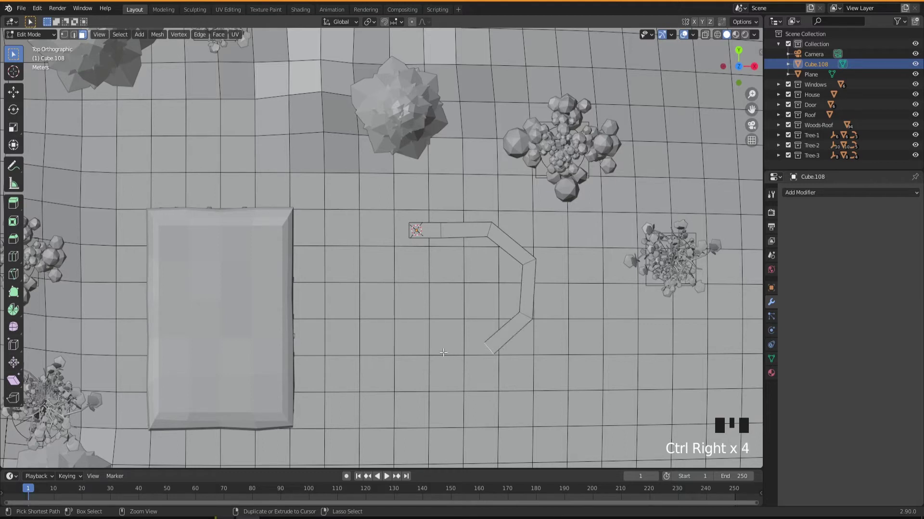
right_click(439, 347)
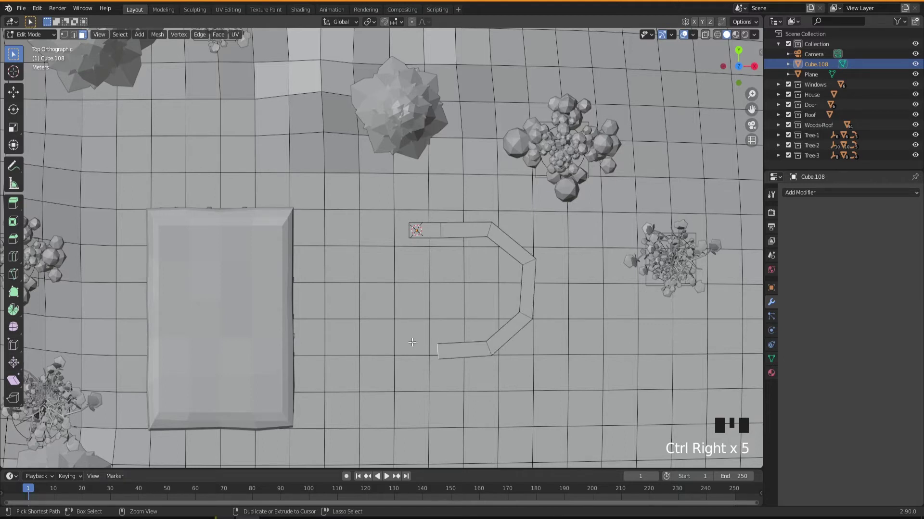
right_click(403, 332)
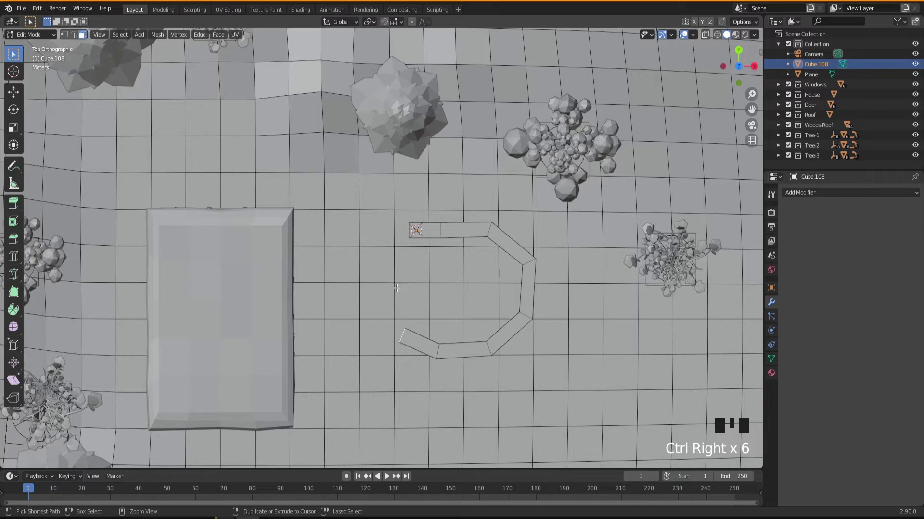
right_click(387, 278)
right_click(382, 236)
right_click(398, 227)
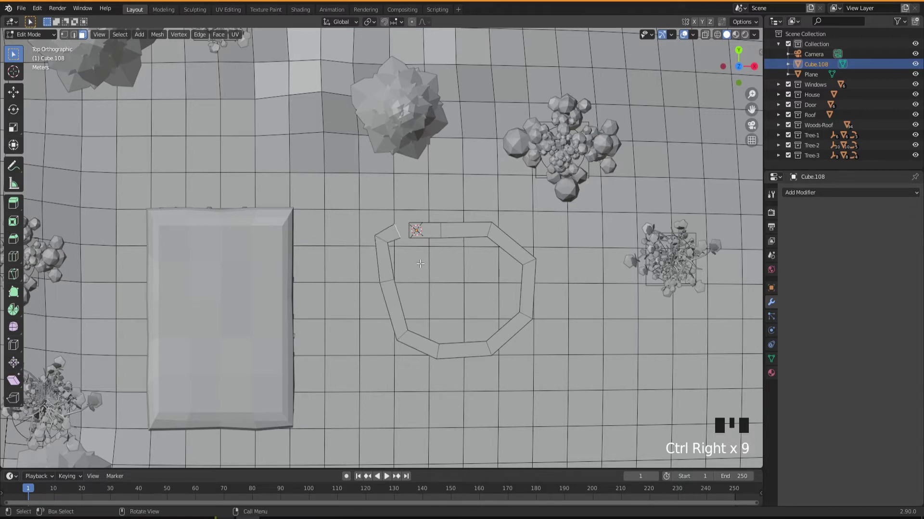
drag(437, 263, 414, 288)
scroll(down, 3)
drag(421, 287, 424, 262)
scroll(up, 3)
drag(423, 267, 493, 283)
scroll(down, 3)
scroll(up, 3)
drag(484, 266, 389, 229)
click(388, 228)
drag(473, 247, 515, 213)
drag(515, 213, 463, 301)
drag(458, 283, 467, 282)
scroll(down, 3)
drag(440, 292, 510, 283)
key(1)
drag(523, 272, 710, 40)
drag(710, 40, 399, 122)
drag(408, 136, 418, 152)
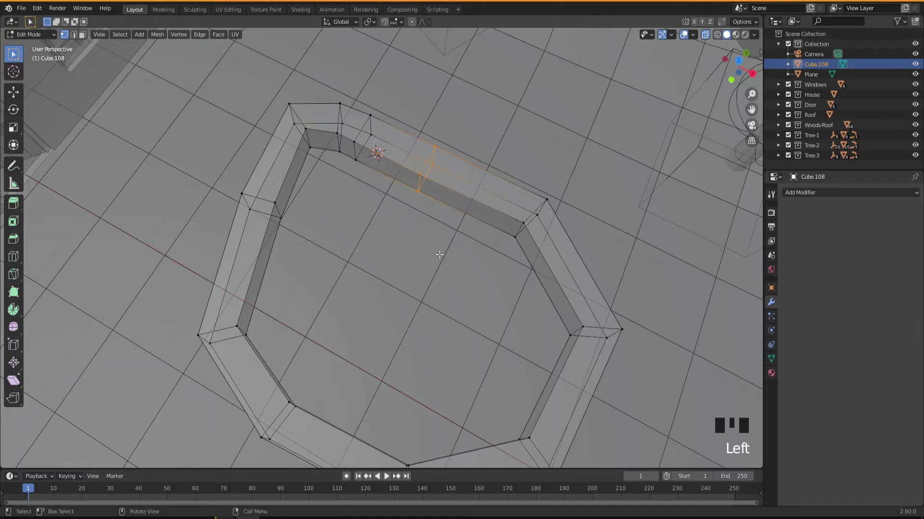
- Slide a cut along the top wall section to a new position
drag(453, 264, 473, 272)
key(g)
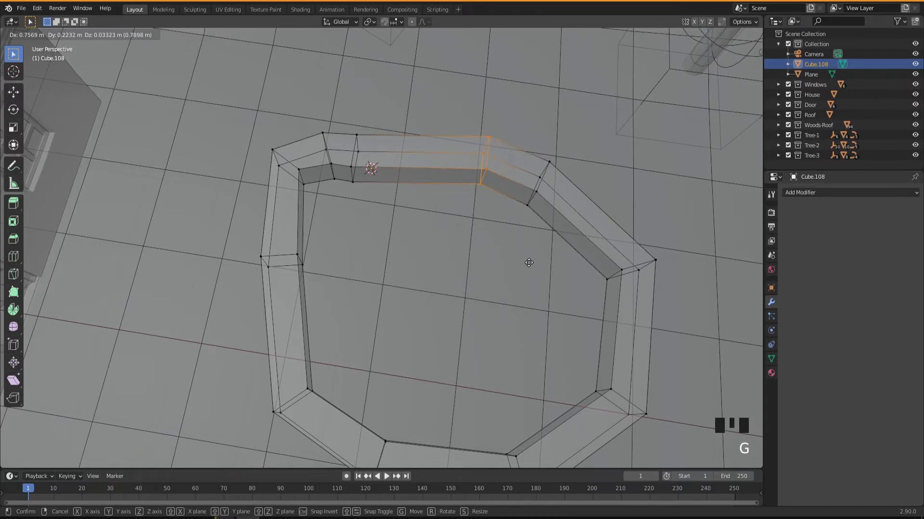
drag(386, 120, 366, 157)
key(g)
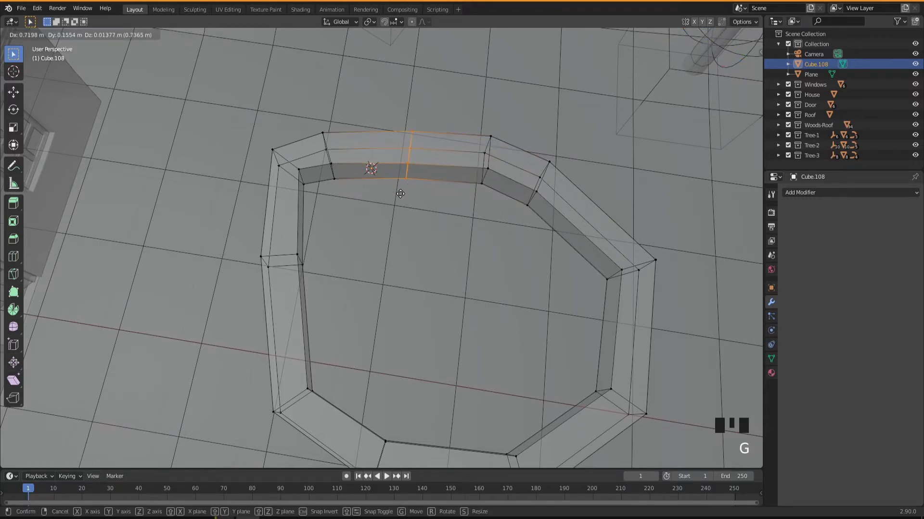
drag(436, 268, 327, 120)
click(327, 120)
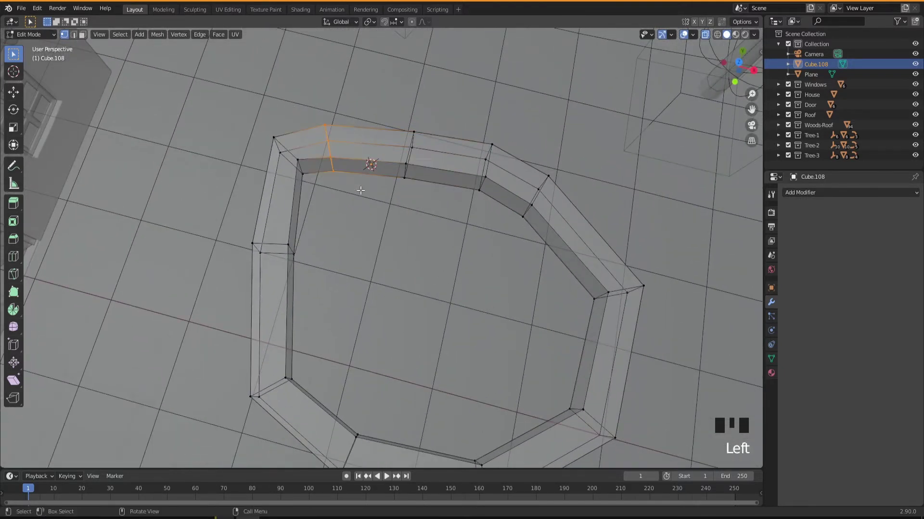
- Push the upper wall sections outward so the ring bulges irregularly
key(g)
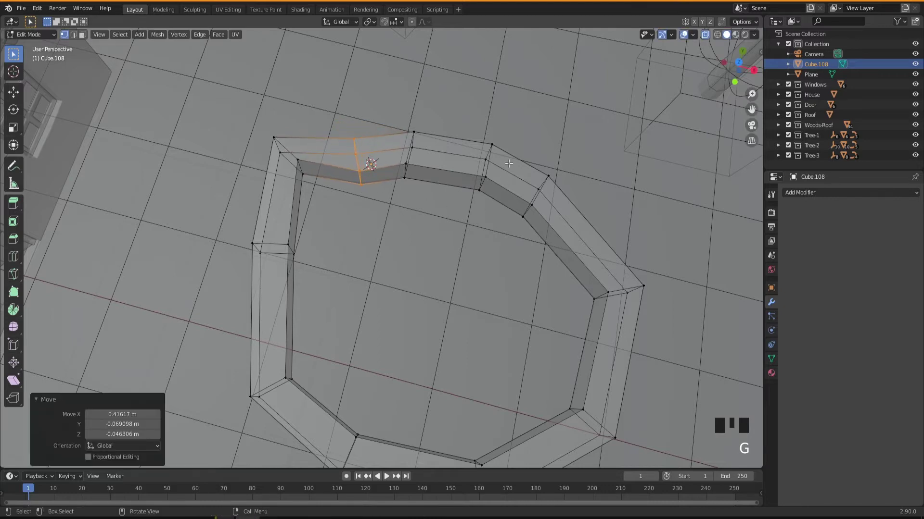
click(522, 167)
key(g)
drag(476, 131, 498, 159)
key(g)
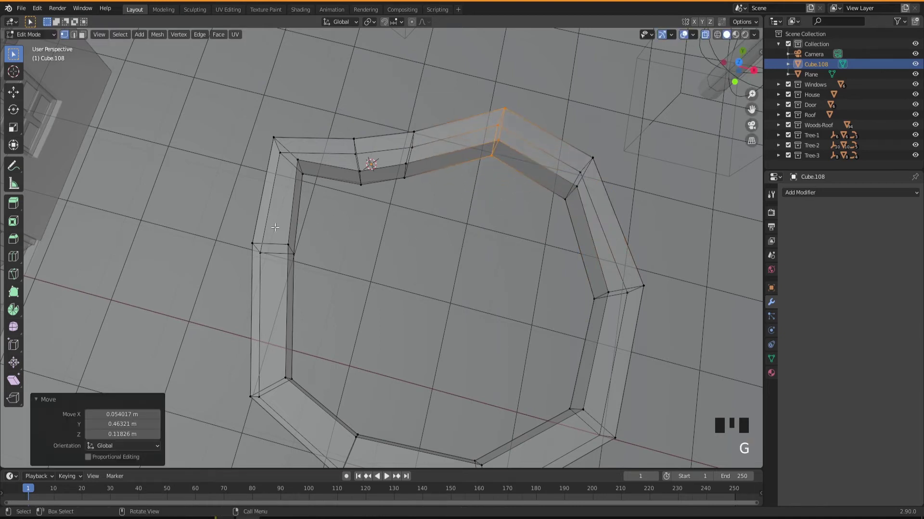
drag(299, 159, 319, 199)
key(g)
drag(494, 302, 463, 312)
- Nudge the lower-right and front wall sections to roughen the ring's outline
scroll(down, 3)
drag(458, 315, 448, 335)
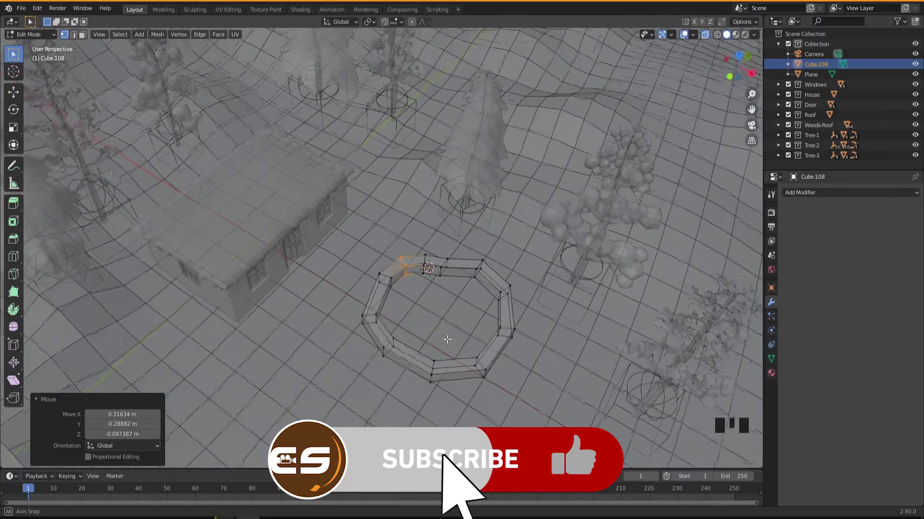
drag(472, 338, 478, 347)
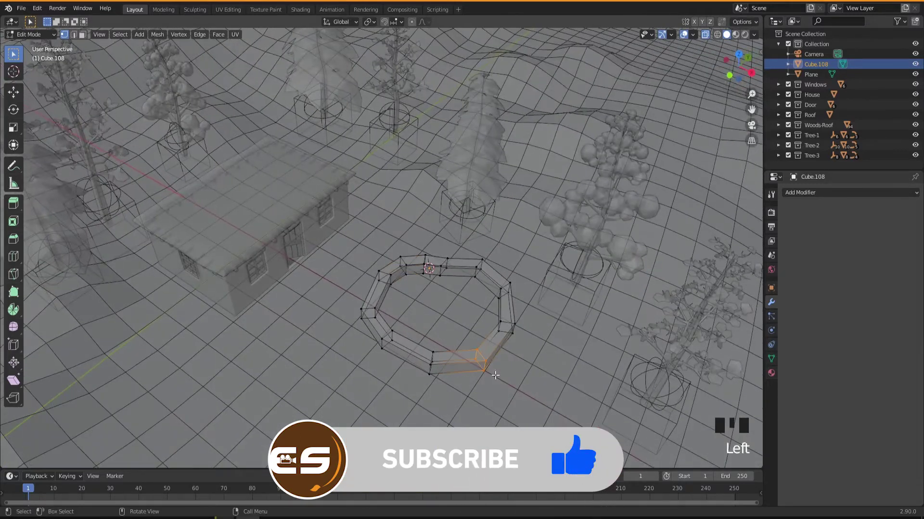
scroll(up, 3)
key(g)
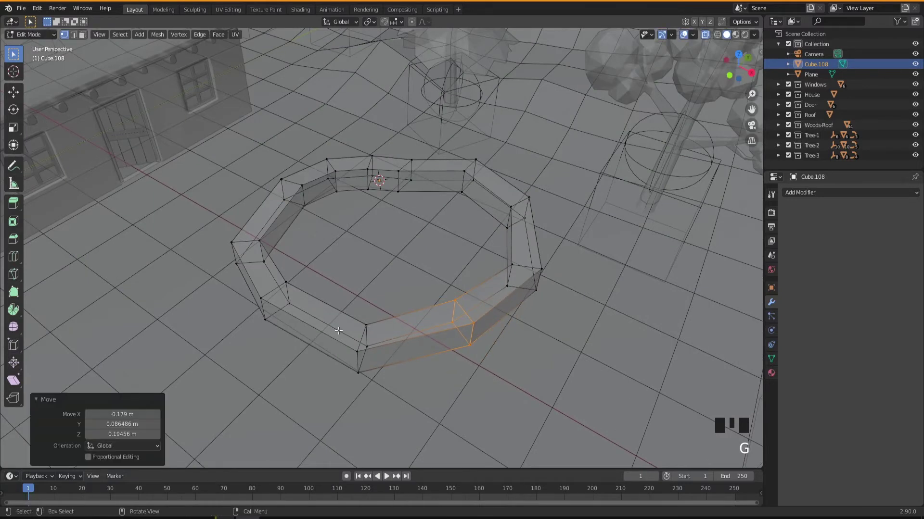
drag(342, 309, 360, 330)
key(g)
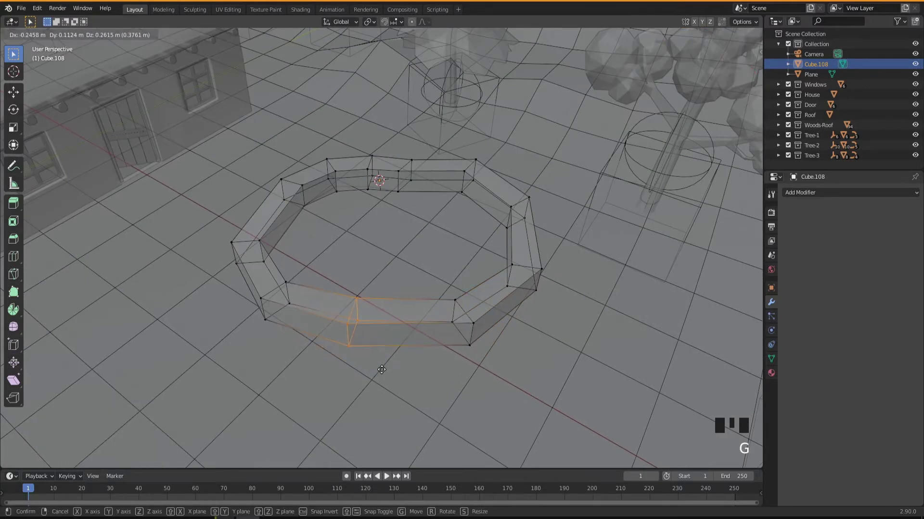
drag(260, 278, 275, 291)
- Lift a corner edge of the wall slightly
drag(313, 332, 352, 352)
key(g)
drag(401, 339, 698, 43)
click(711, 36)
drag(452, 276, 455, 279)
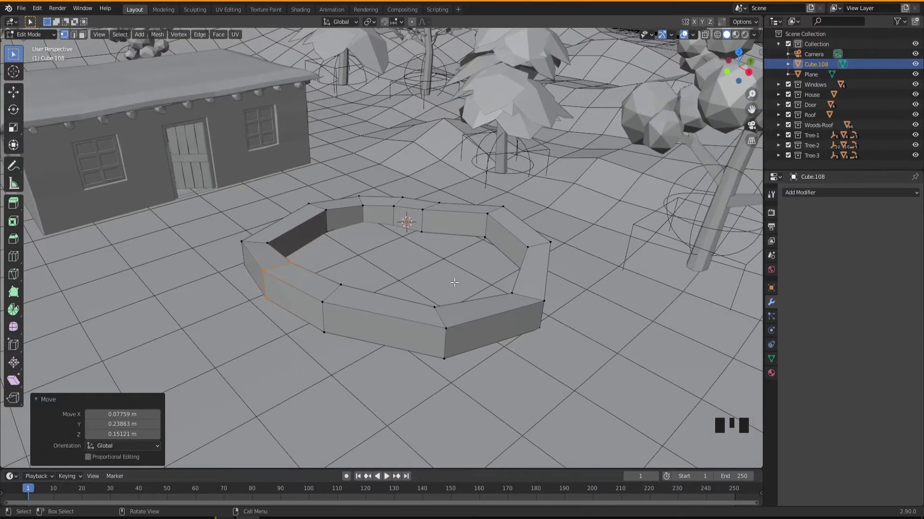
- Orbit around the ring wall and select the top face of a back segment
drag(451, 293, 445, 282)
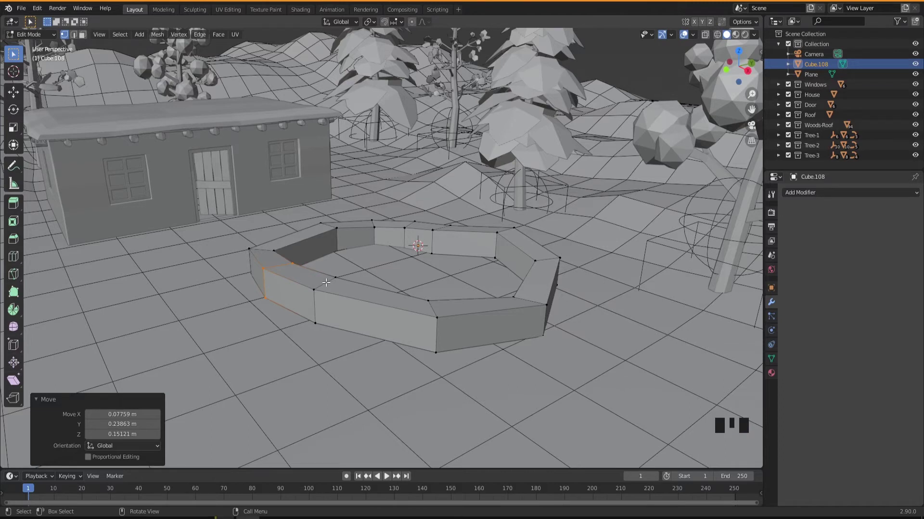
drag(404, 297, 508, 243)
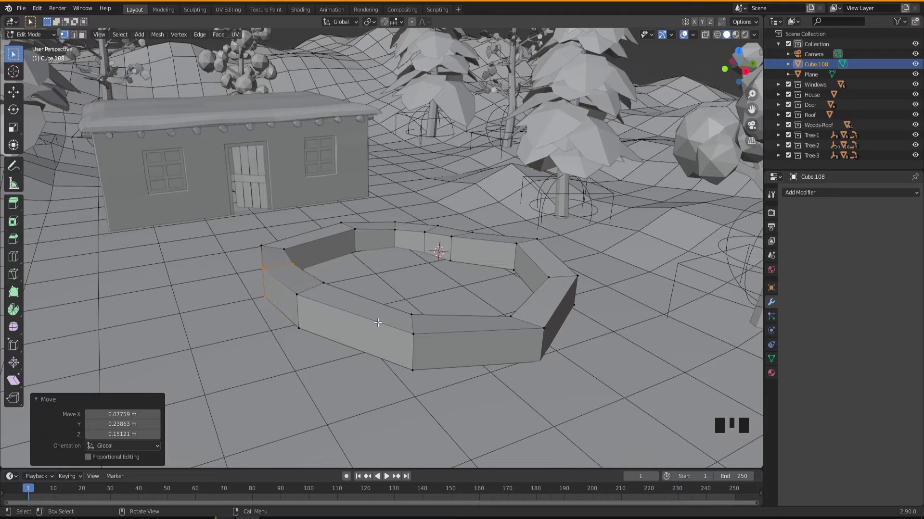
drag(412, 305, 489, 241)
key(3)
click(490, 199)
drag(478, 237, 471, 201)
scroll(up, 3)
- Extrude two back segment tops upward and taper them into peaks
drag(475, 209, 482, 207)
key(e)
key(s)
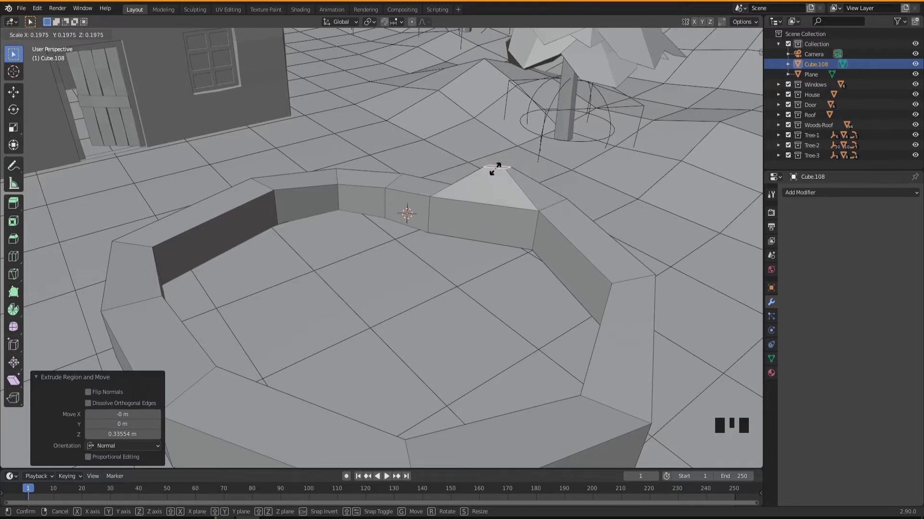
drag(473, 240, 408, 175)
click(408, 175)
key(e)
key(s)
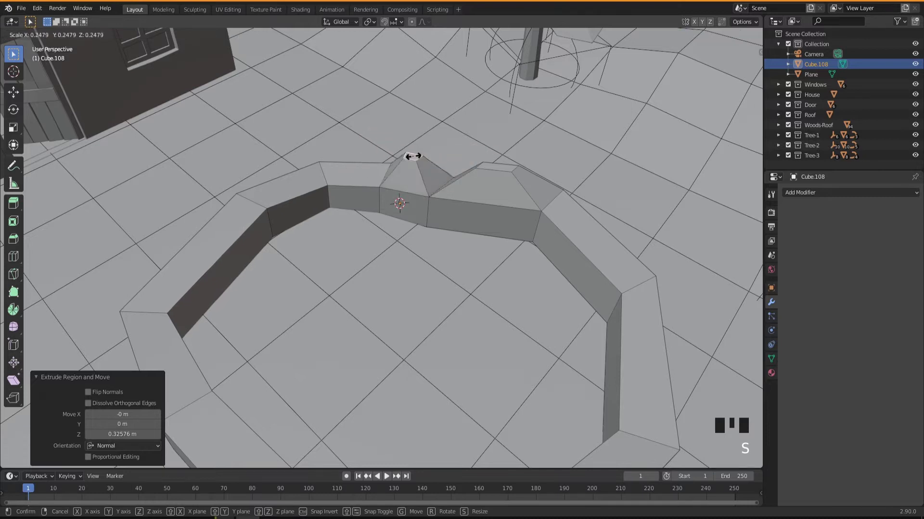
drag(432, 226, 466, 204)
- Push out a segment's side face and raise tapered tops on two more segments
click(466, 204)
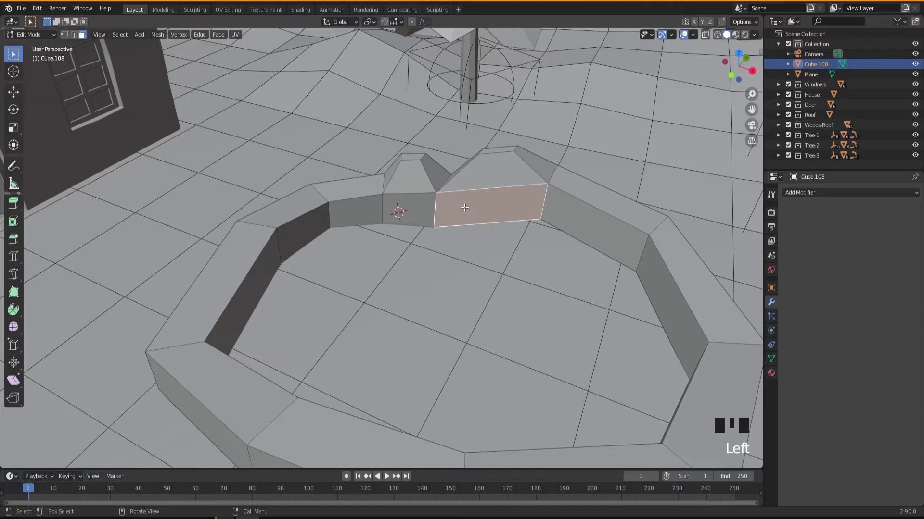
key(e)
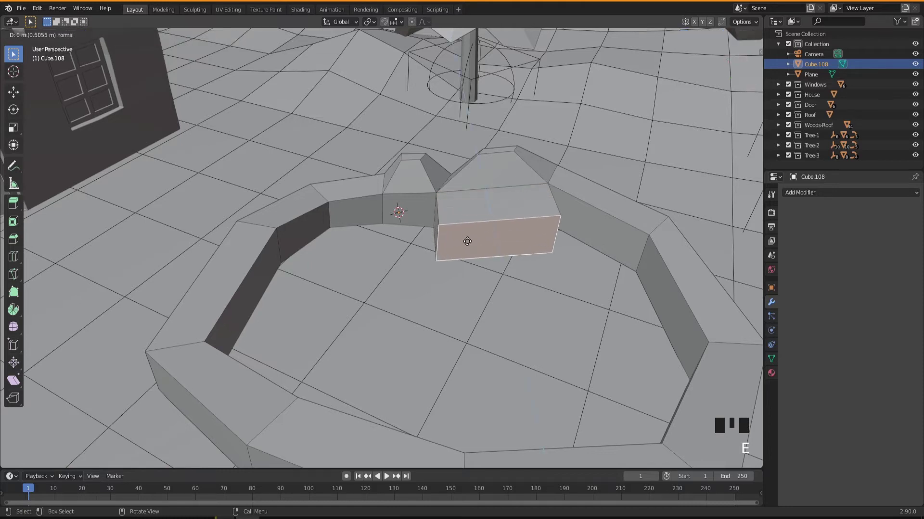
key(s)
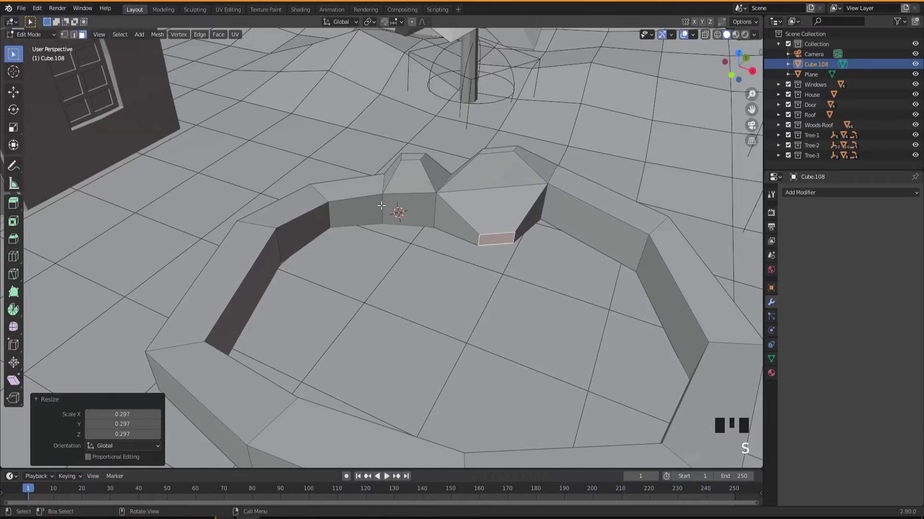
click(363, 185)
key(e)
key(s)
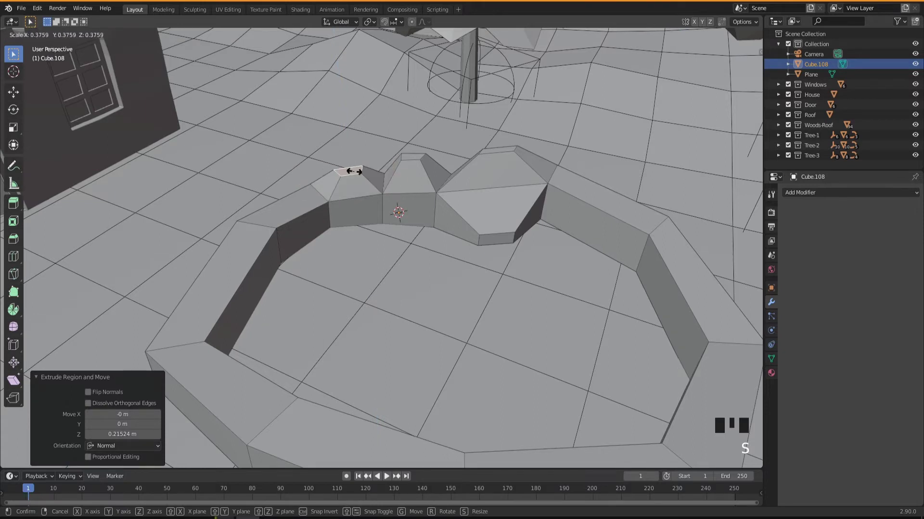
drag(429, 242, 563, 225)
click(562, 226)
key(e)
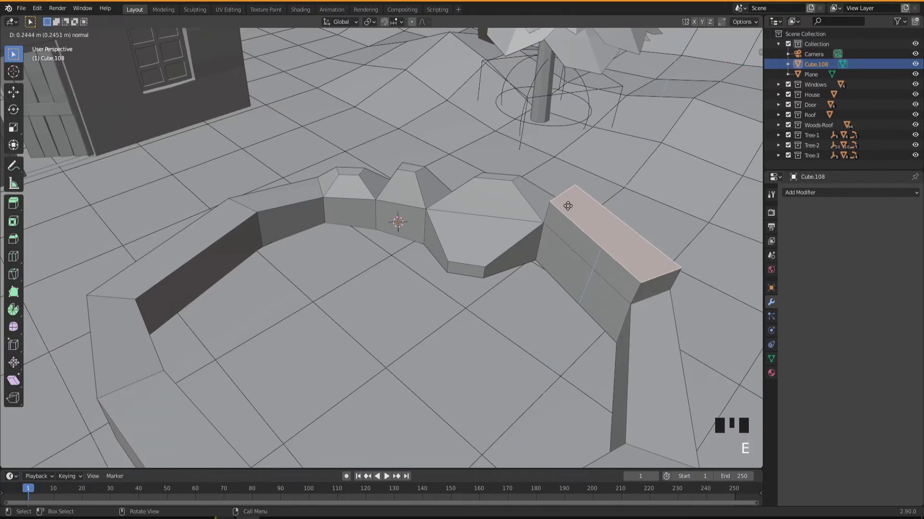
key(s)
- Push inner side faces of the wall outward and shrink them into rocky bulges
drag(517, 260, 465, 290)
scroll(down, 3)
drag(460, 287, 398, 262)
scroll(up, 3)
drag(401, 262, 489, 198)
click(489, 197)
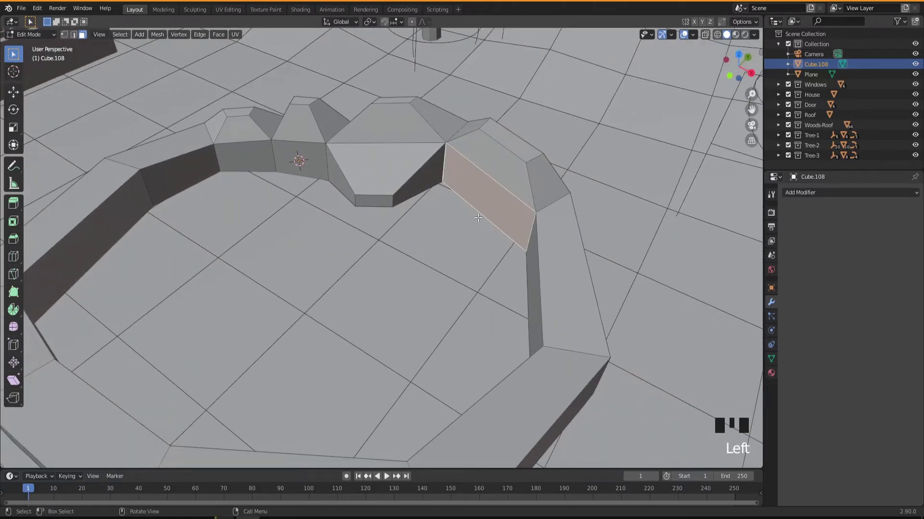
key(e)
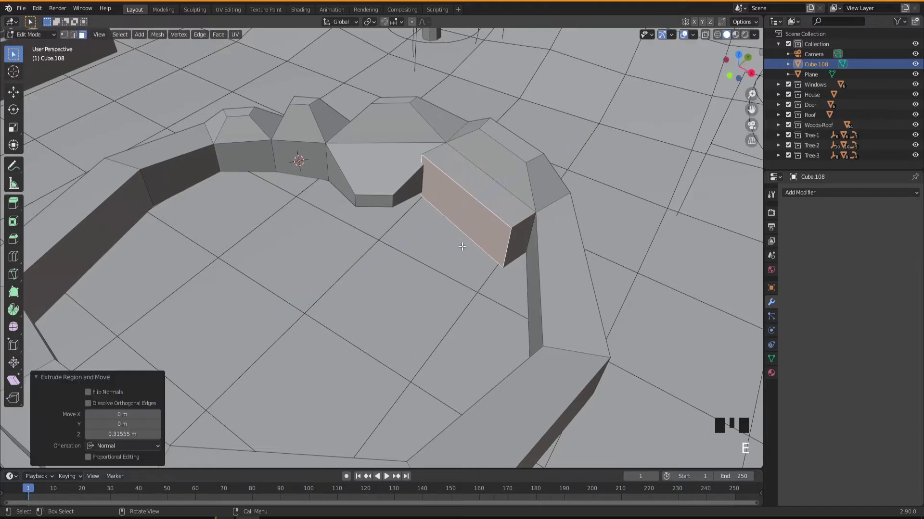
key(s)
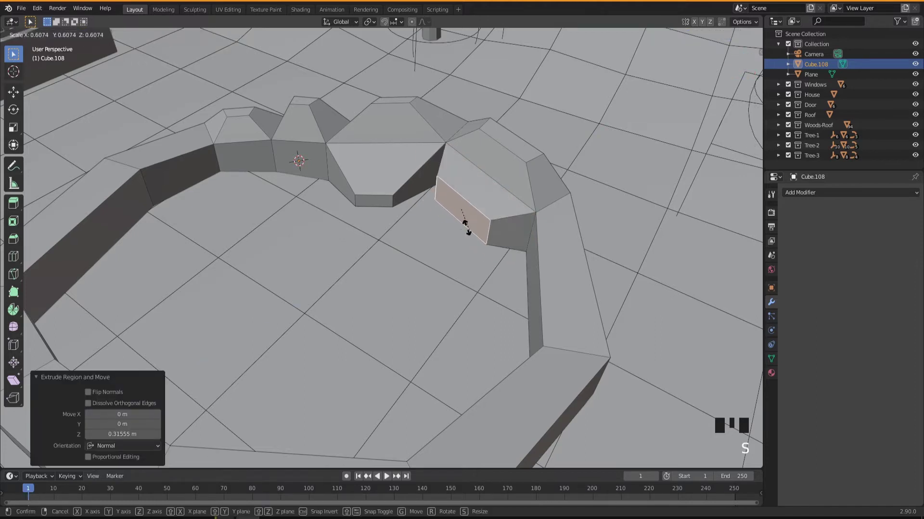
drag(388, 261, 237, 99)
click(228, 94)
key(e)
key(s)
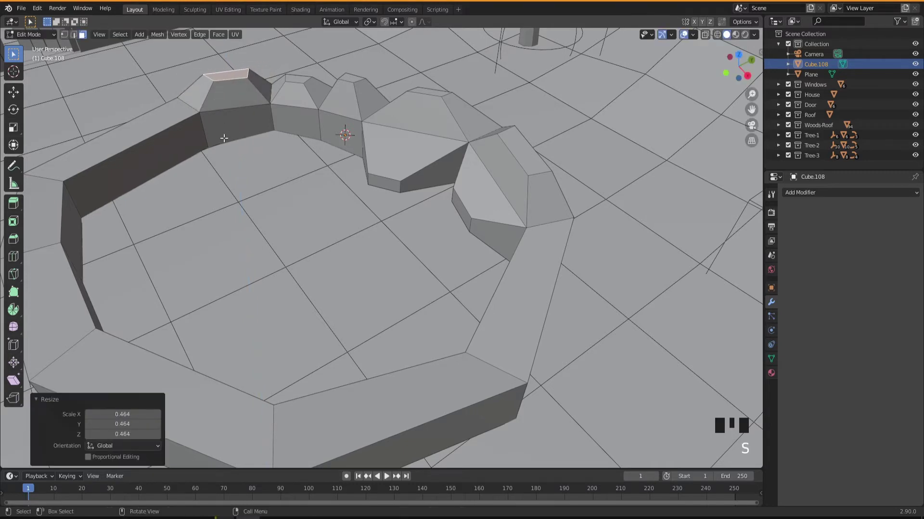
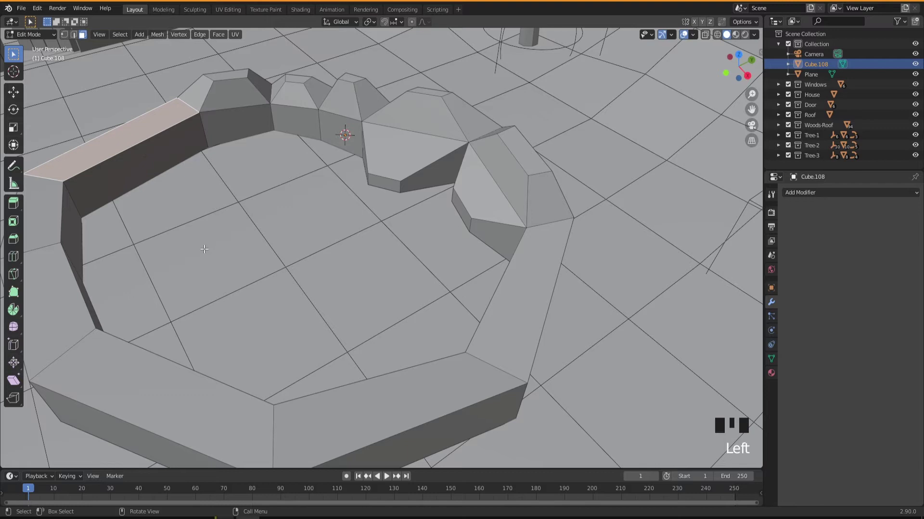
drag(226, 241, 395, 332)
- Lower the top faces of two front wall segments
scroll(down, 3)
drag(404, 348, 423, 260)
click(423, 260)
drag(433, 320, 450, 345)
key(g)
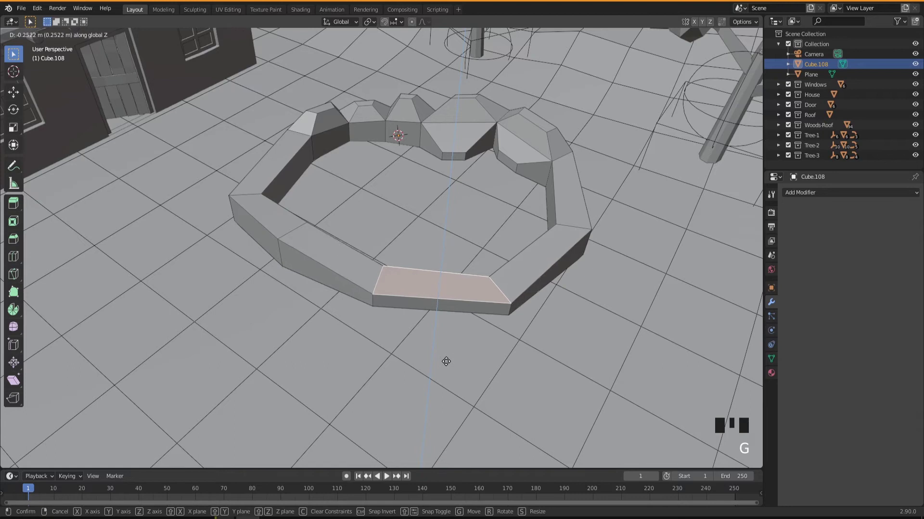
drag(432, 324, 322, 239)
click(324, 244)
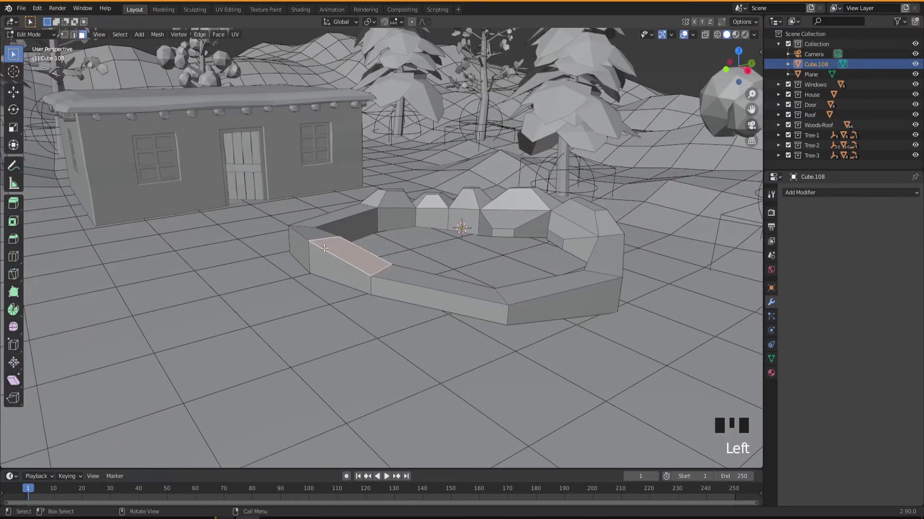
key(g)
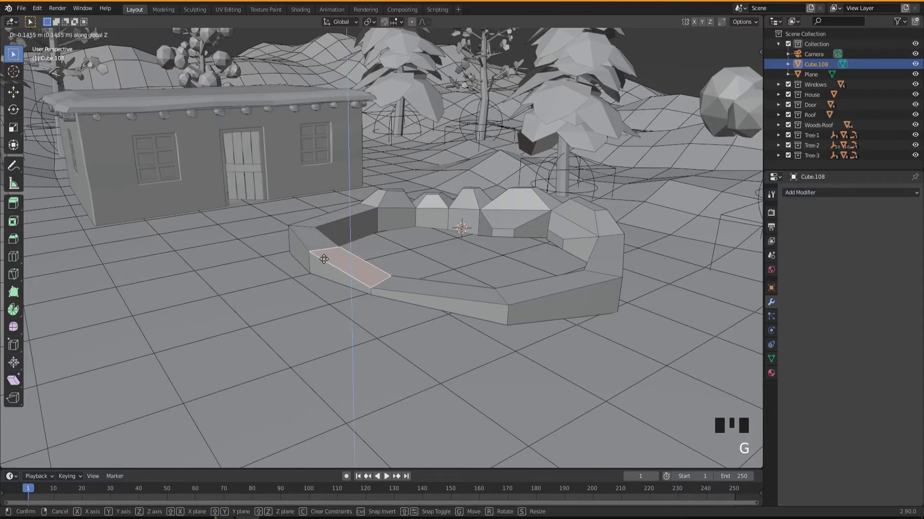
drag(381, 305, 404, 301)
- Raise an edge between front segments slightly
scroll(up, 3)
key(2)
click(371, 255)
key(g)
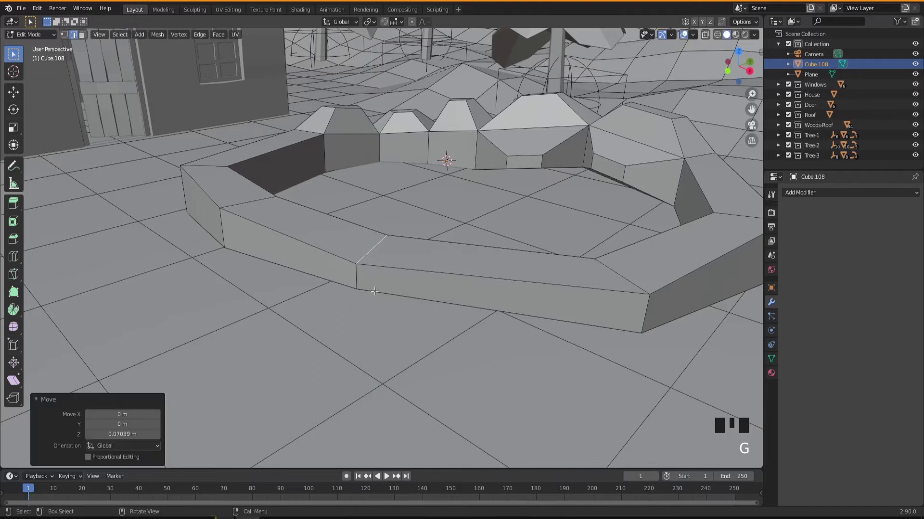
drag(382, 292, 601, 137)
- Push out and shrink a right-side segment's inner face into a rock-like bulge
key(3)
click(604, 115)
drag(529, 234, 586, 136)
click(586, 135)
drag(567, 208, 542, 222)
key(e)
key(s)
drag(508, 244, 520, 185)
key(2)
click(515, 186)
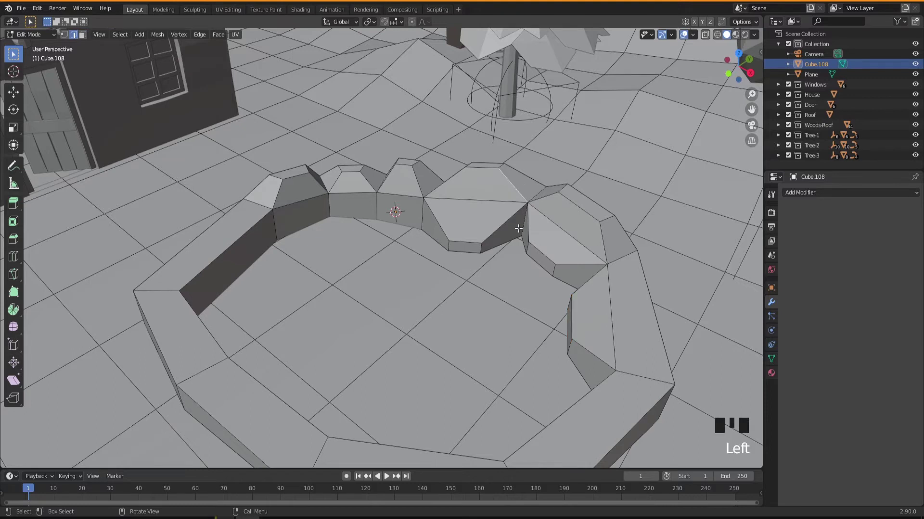
- Bevel two ridge edges on the rock tops, widening the second chamfer before confirming
key(ctrl+b)
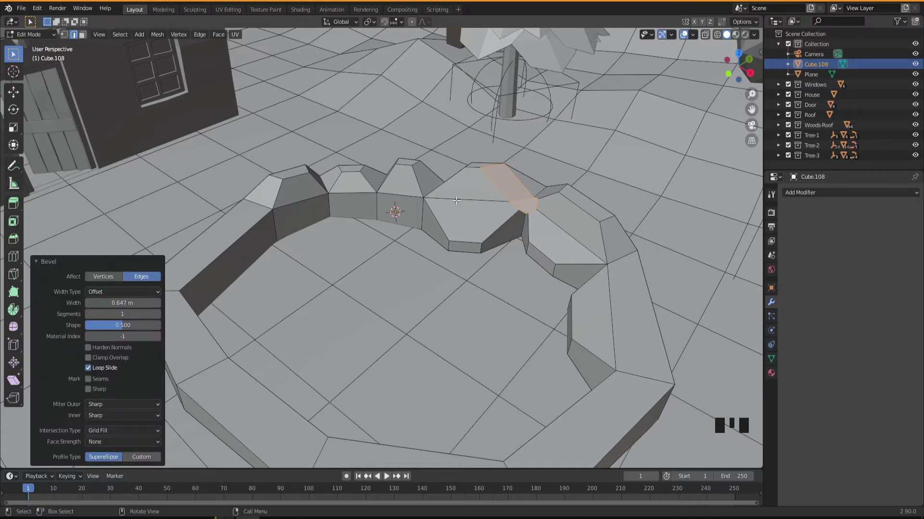
click(436, 217)
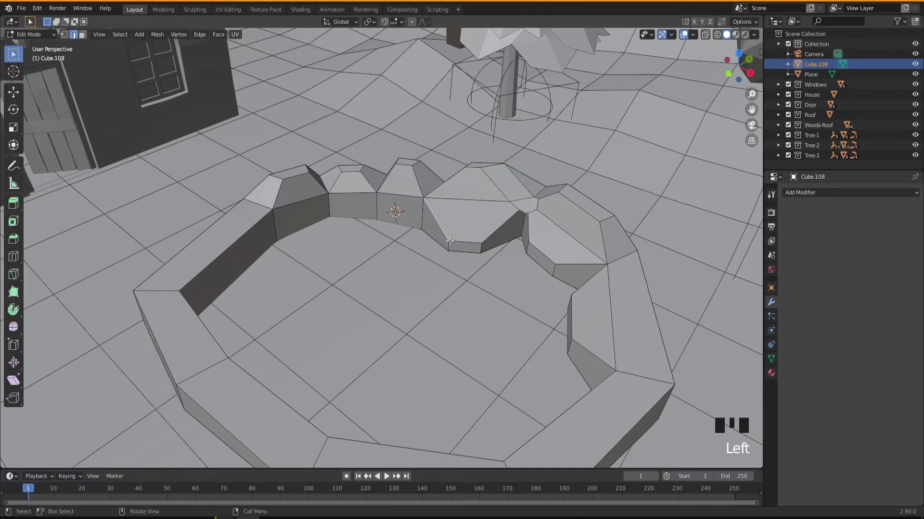
key(ctrl+b)
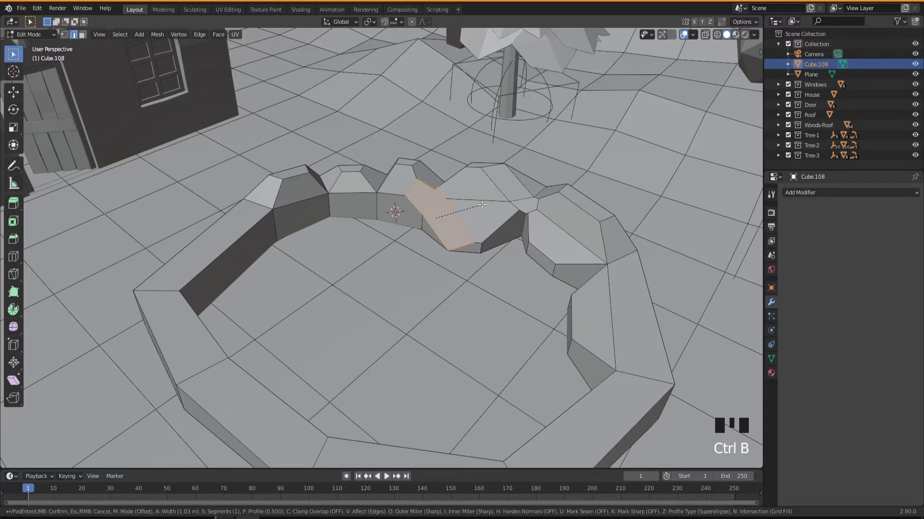
drag(474, 268, 479, 204)
click(479, 204)
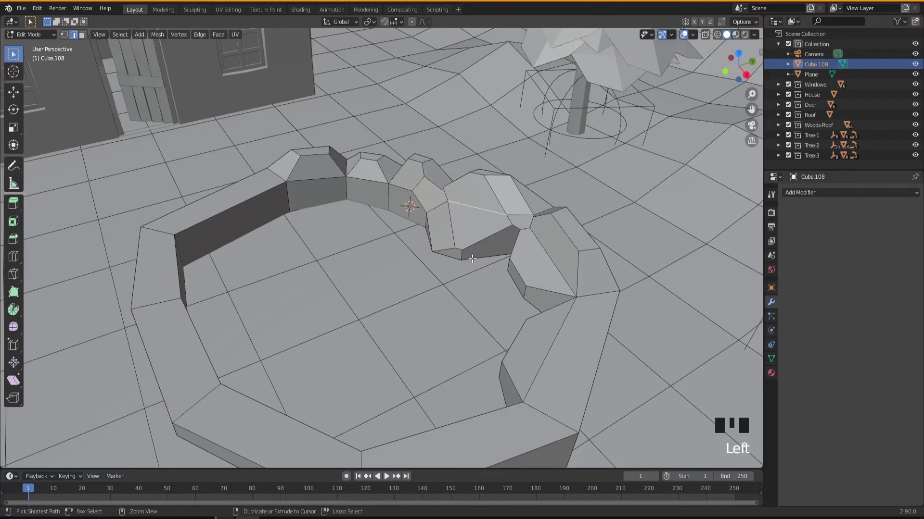
- Bevel the next rock edge and an edge on the smaller rock
key(ctrl+b)
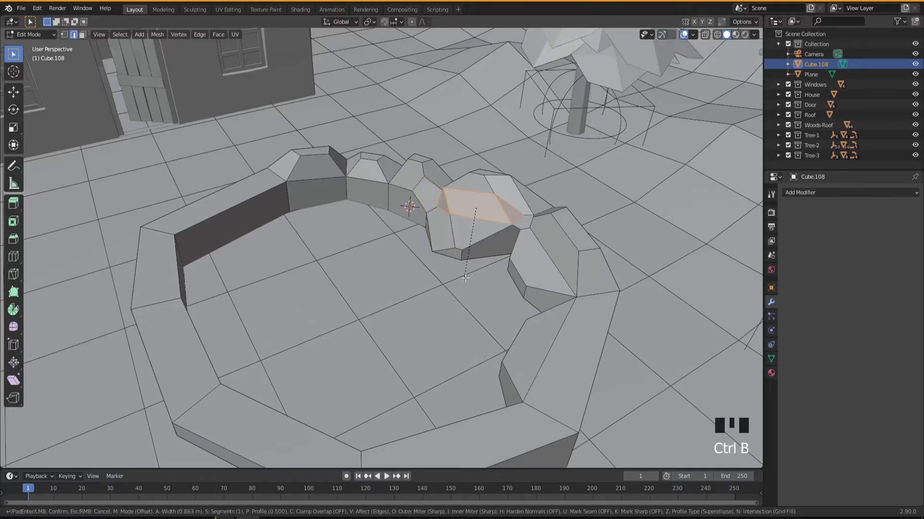
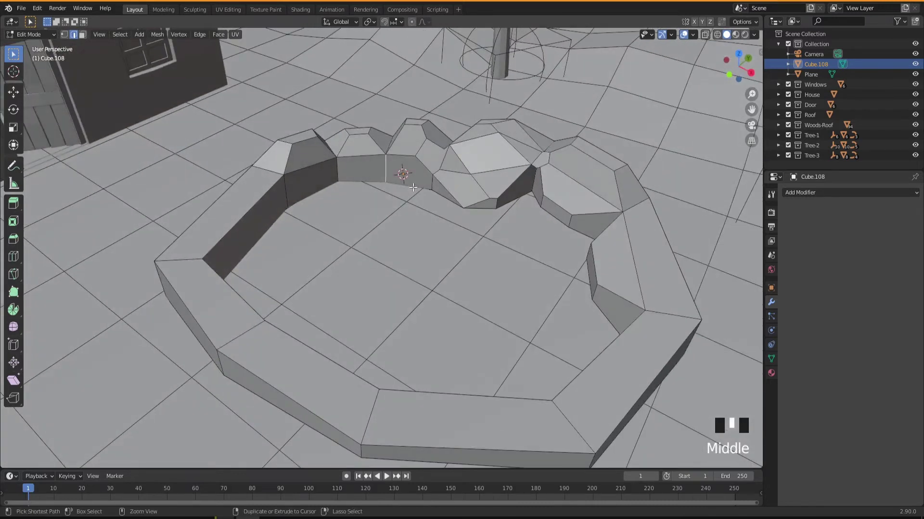
key(ctrl+b)
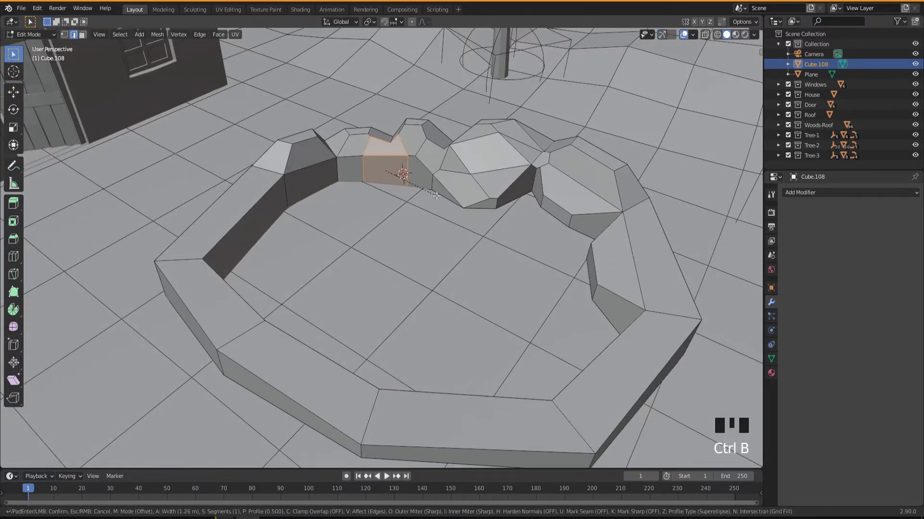
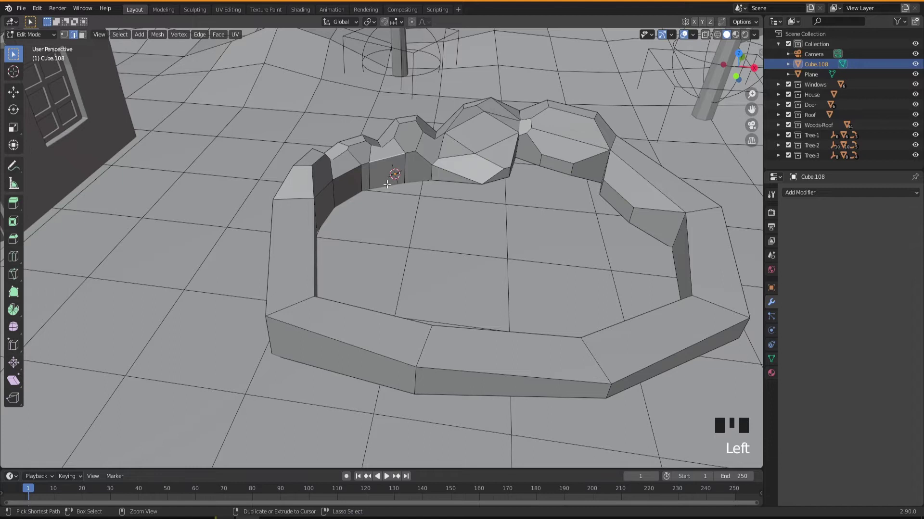
- Bevel a small rock's top edge, an edge on the large rock and one on the right-hand block
key(ctrl+b)
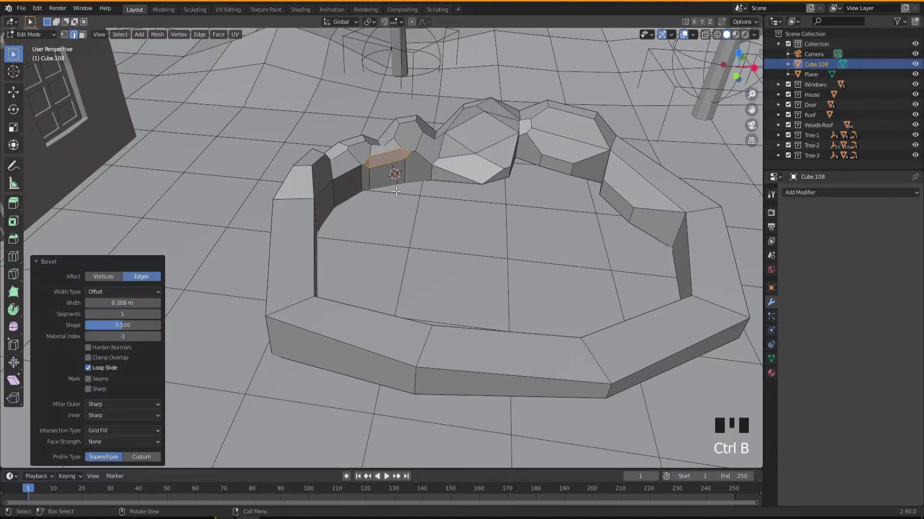
click(576, 137)
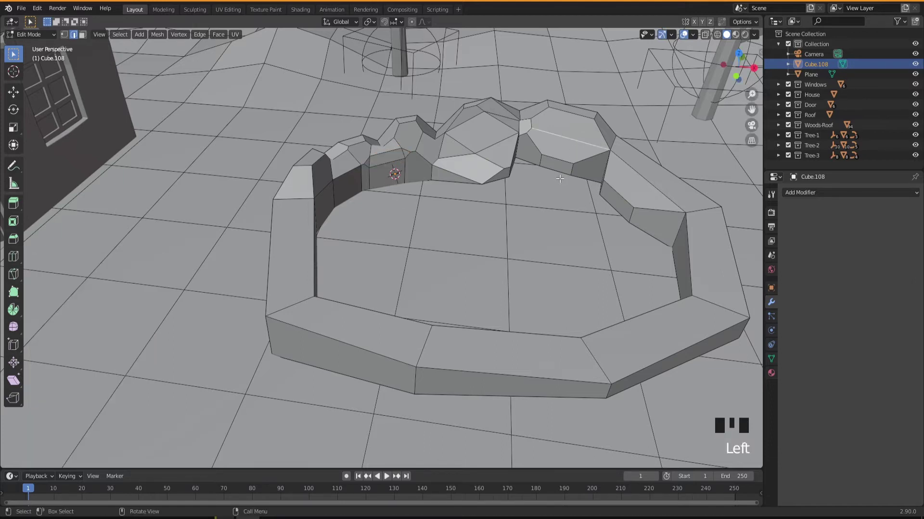
key(ctrl+b)
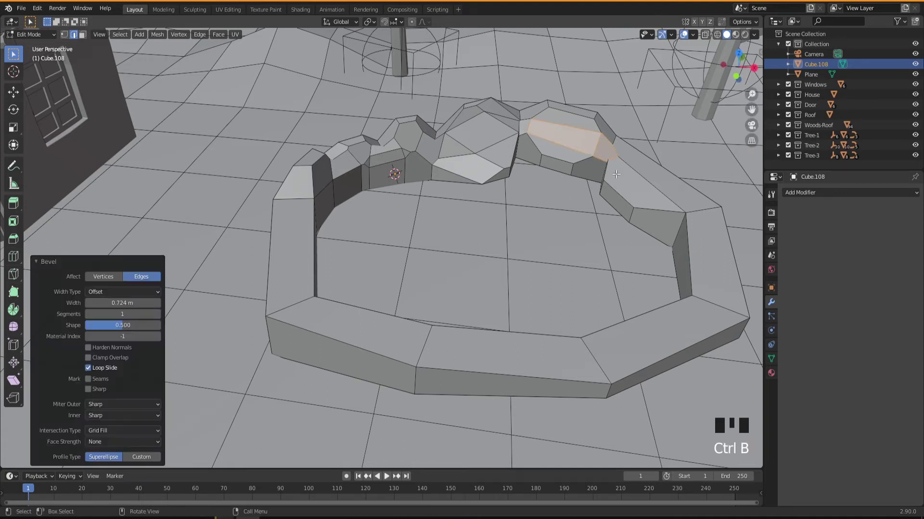
drag(593, 221, 627, 185)
click(627, 185)
key(ctrl+v)
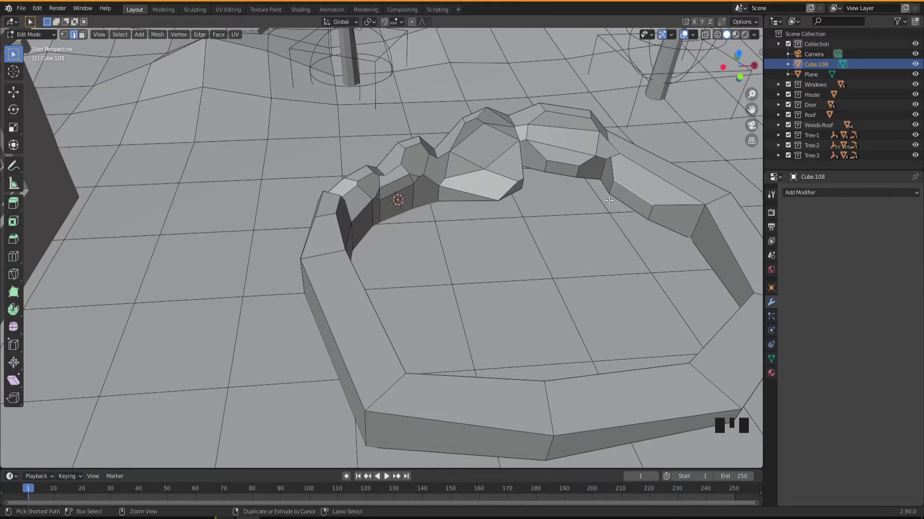
key(ctrl+b)
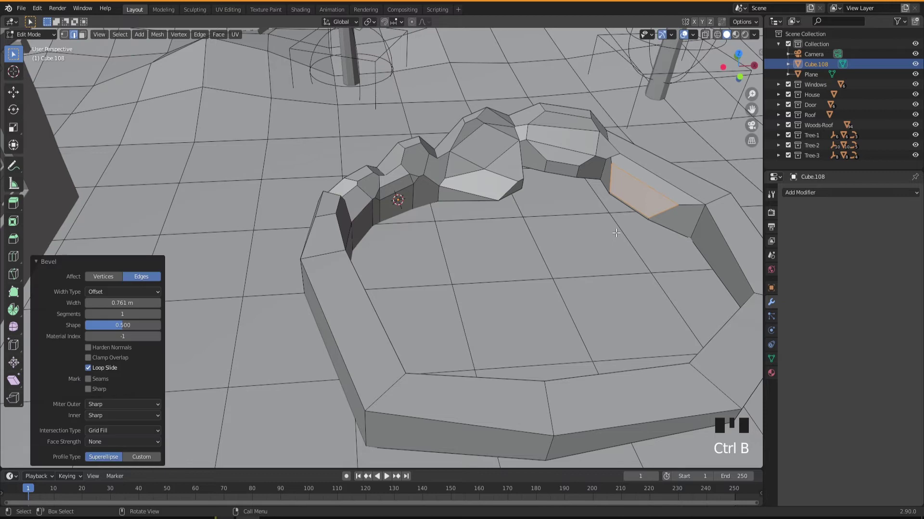
- Bevel another edge of the right-hand block and select an edge on the right block for the next chamfer
drag(633, 236, 523, 231)
click(524, 231)
key(ctrl+b)
drag(485, 270, 507, 186)
click(507, 186)
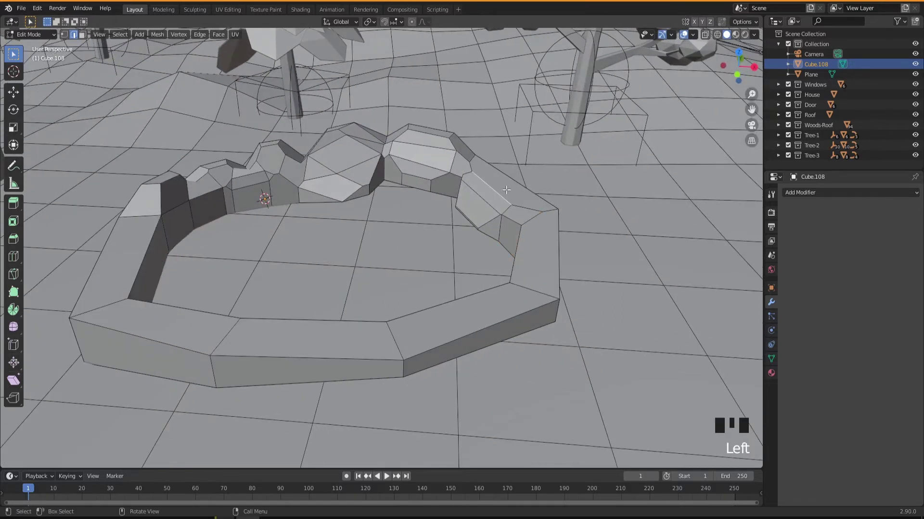
- Extrude and scale the right block's top face in face mode
key(3)
click(507, 186)
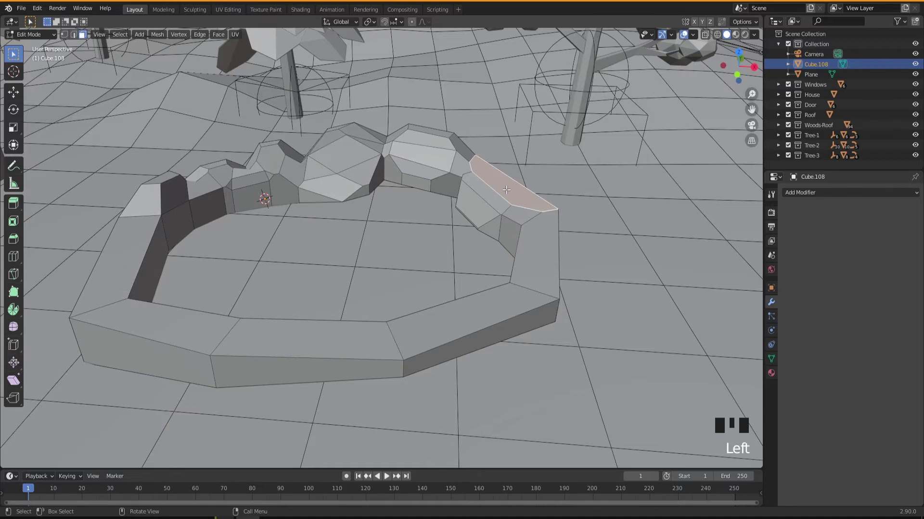
key(e)
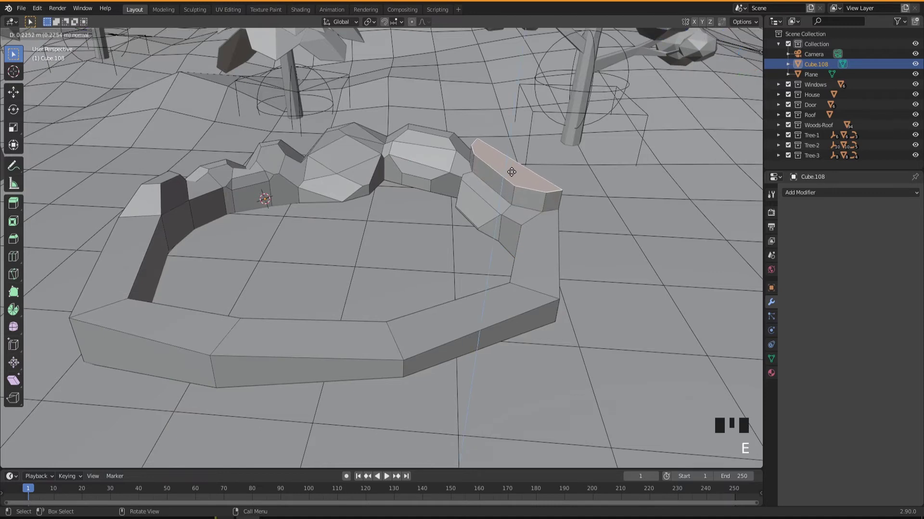
key(s)
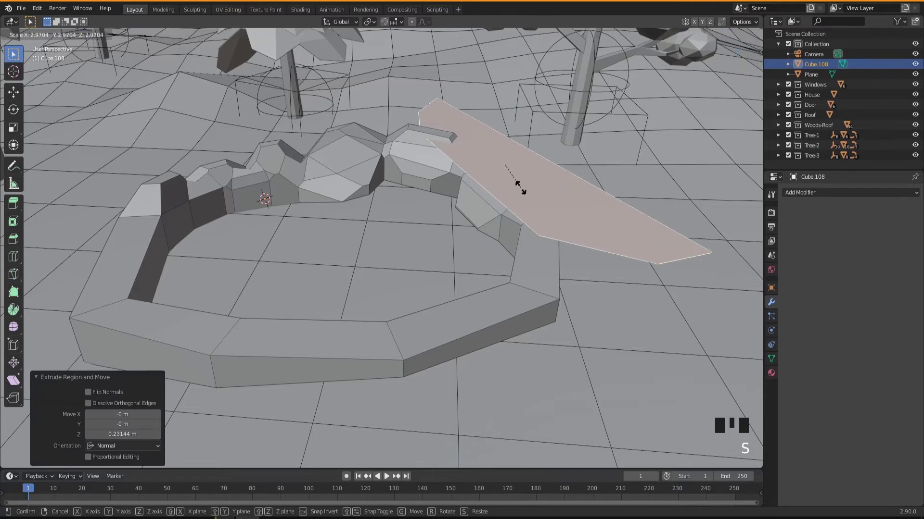
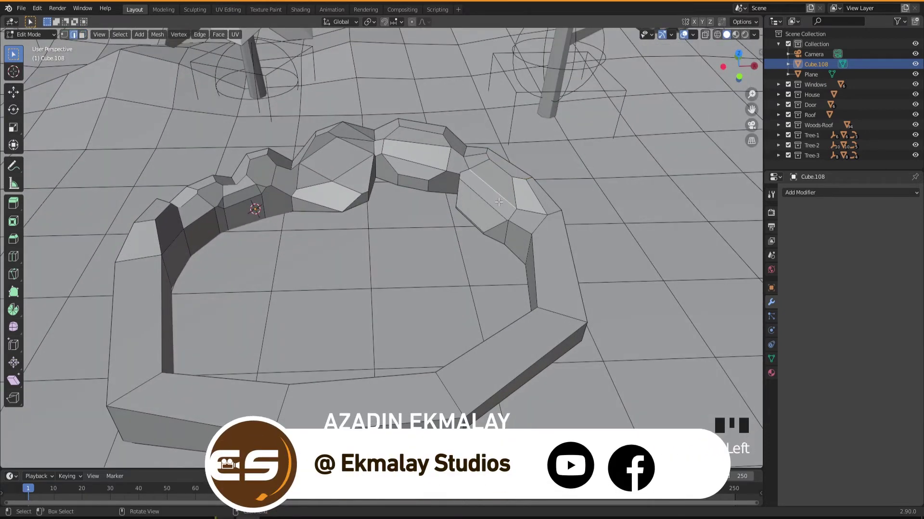
- Bevel the block's top edge and a short side edge with a wide chamfer
key(ctrl+b)
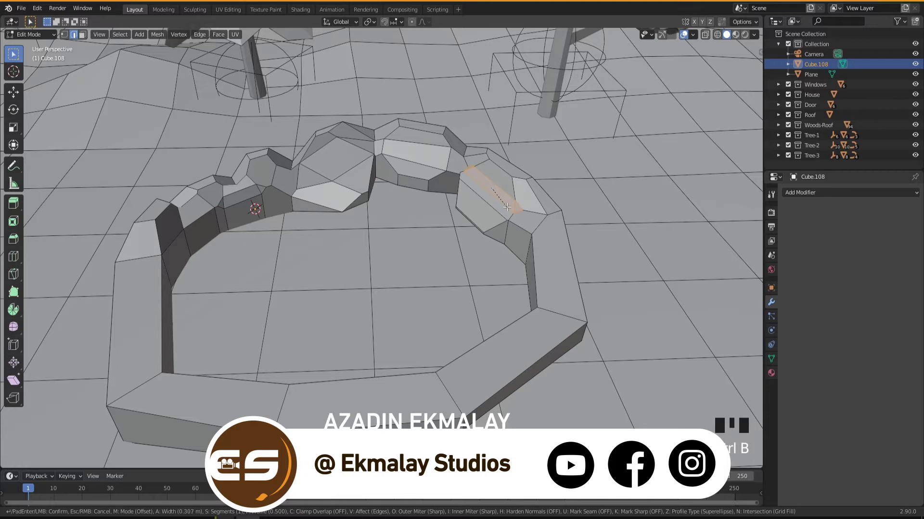
click(515, 187)
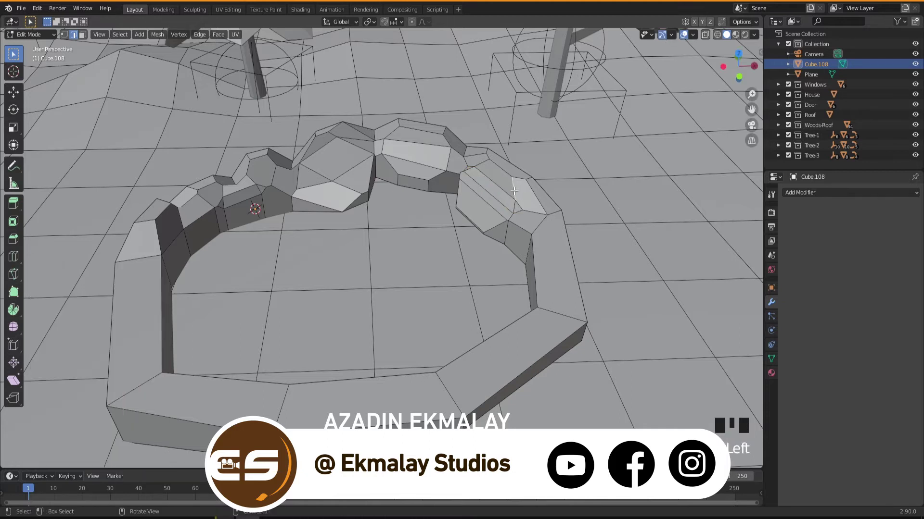
key(ctrl+v)
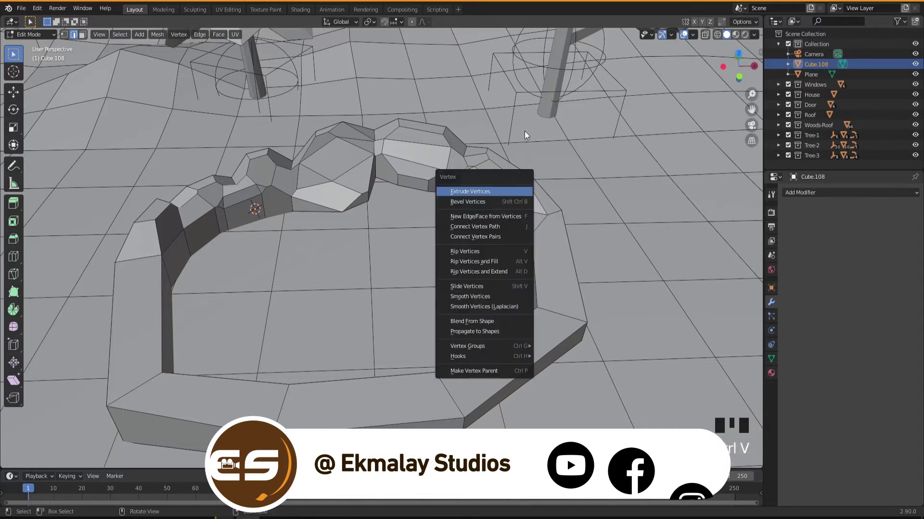
key(ctrl+b)
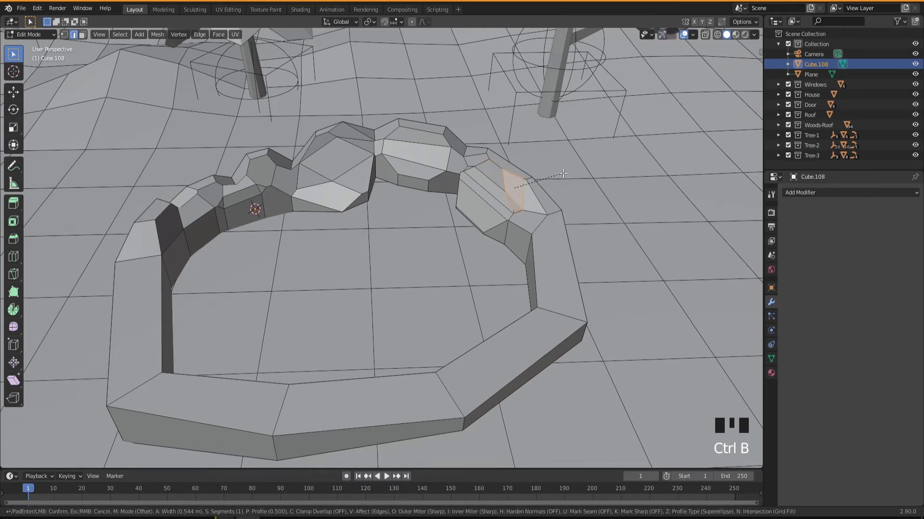
drag(521, 277, 549, 241)
click(549, 241)
key(ctrl+b)
- Orbit and zoom toward the middle rock block and select an edge on it
drag(472, 280, 502, 228)
scroll(up, 3)
drag(511, 249, 533, 240)
click(534, 240)
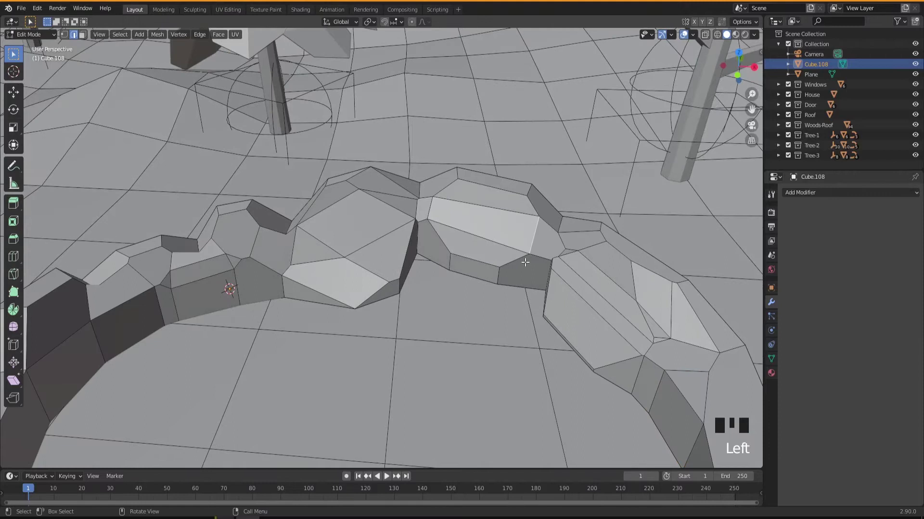
- Bevel the middle block's top, diagonal, lower and gap-base edges into facets
key(ctrl+b)
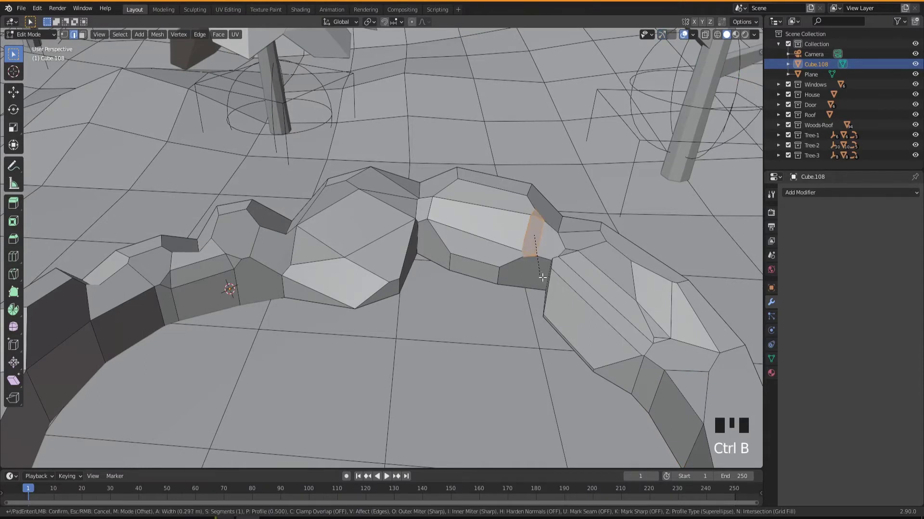
click(481, 233)
key(ctrl+b)
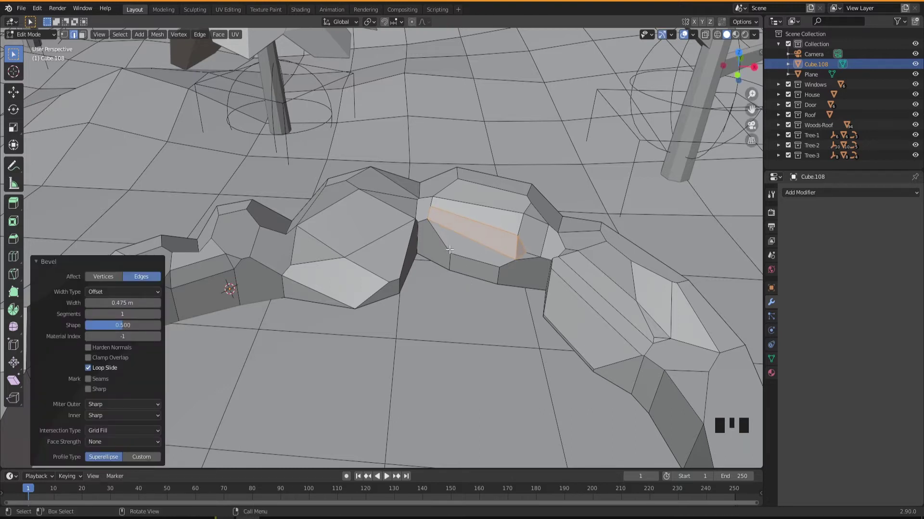
click(450, 245)
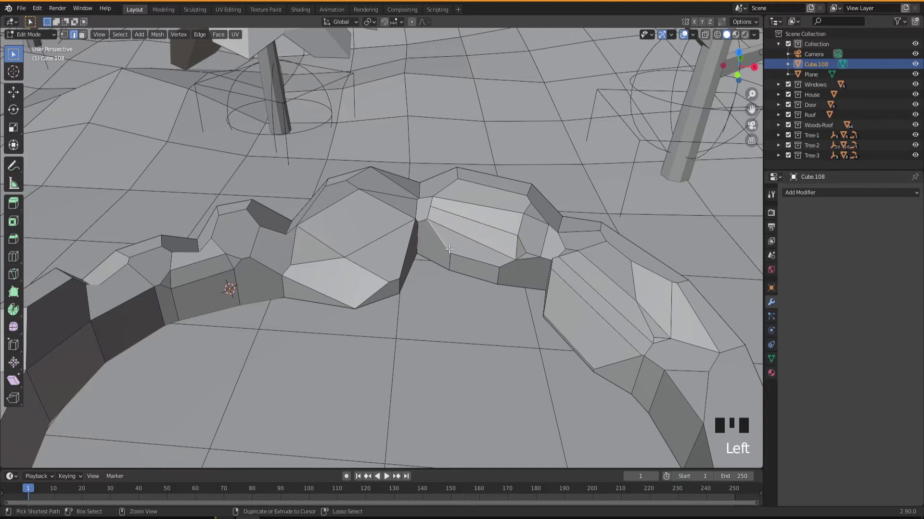
key(ctrl+b)
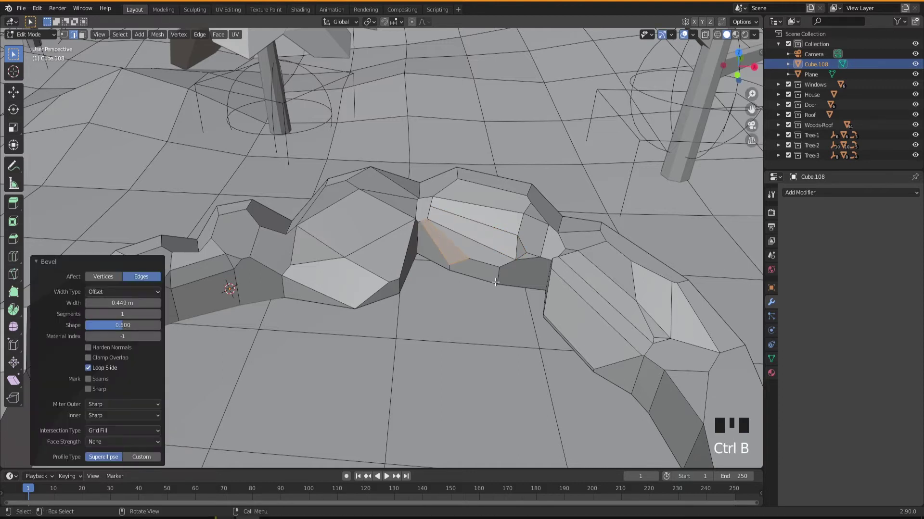
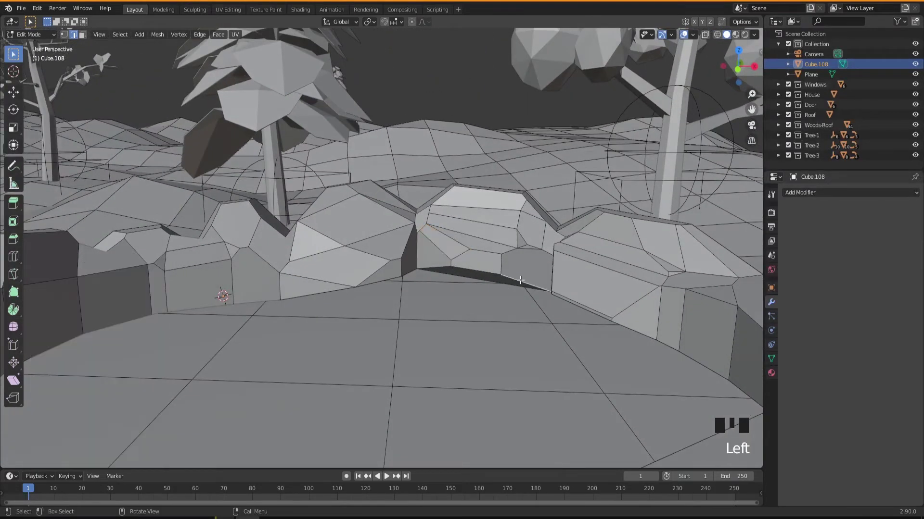
key(ctrl+b)
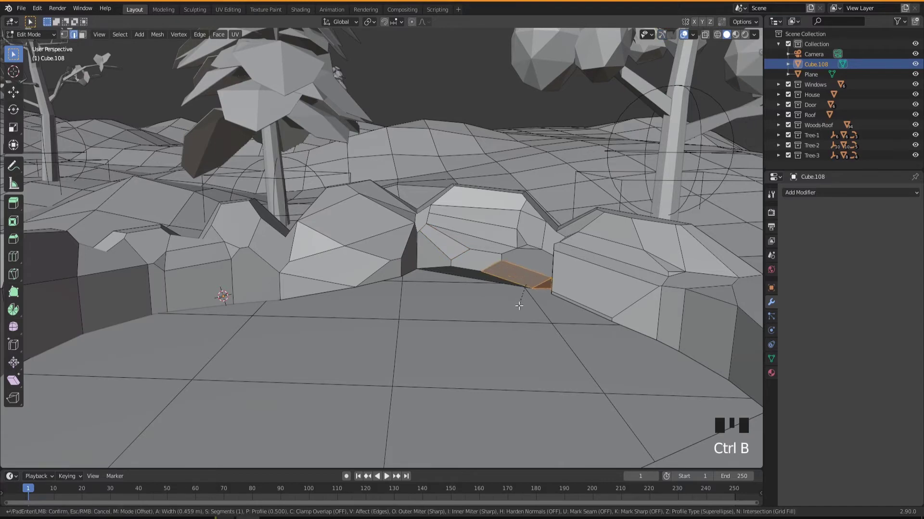
drag(489, 318, 469, 334)
key(ctrl+b)
- Undo a stray loop cut, inspect the rocks and switch to vertex select
middle_click(465, 296)
scroll(up, 3)
key(ctrl+r)
middle_click(502, 324)
key(ctrl+z)
drag(479, 290, 499, 244)
drag(505, 269, 480, 327)
key(k)
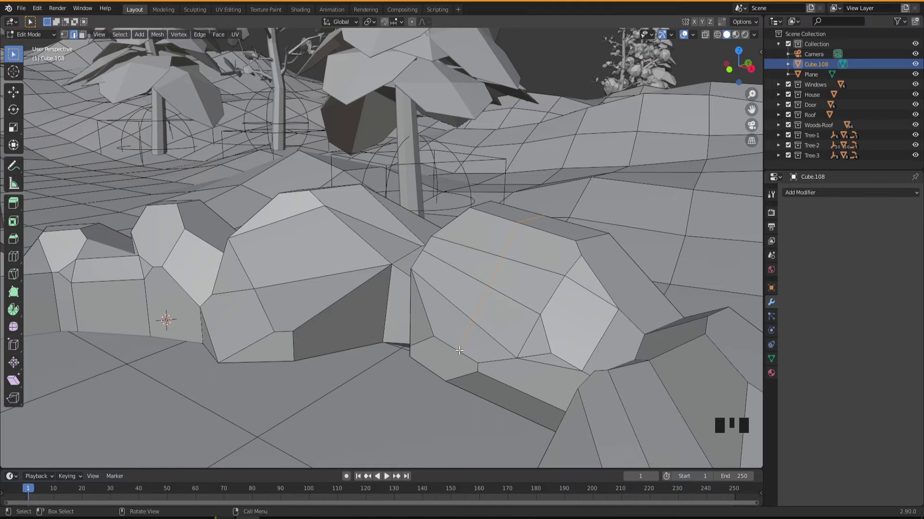
drag(464, 354, 502, 276)
key(1)
- Grab and shift individual vertices on the rock outline to make it irregular
click(489, 281)
drag(485, 312, 457, 316)
key(g)
click(460, 312)
key(g)
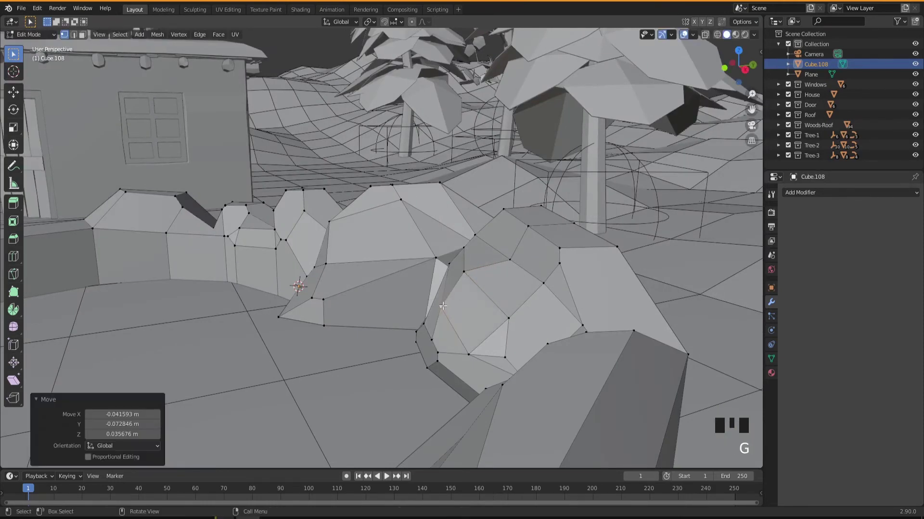
click(507, 257)
key(g)
drag(538, 308, 618, 234)
click(618, 234)
- Move further rock vertices to roughen the right-hand block's silhouette
key(g)
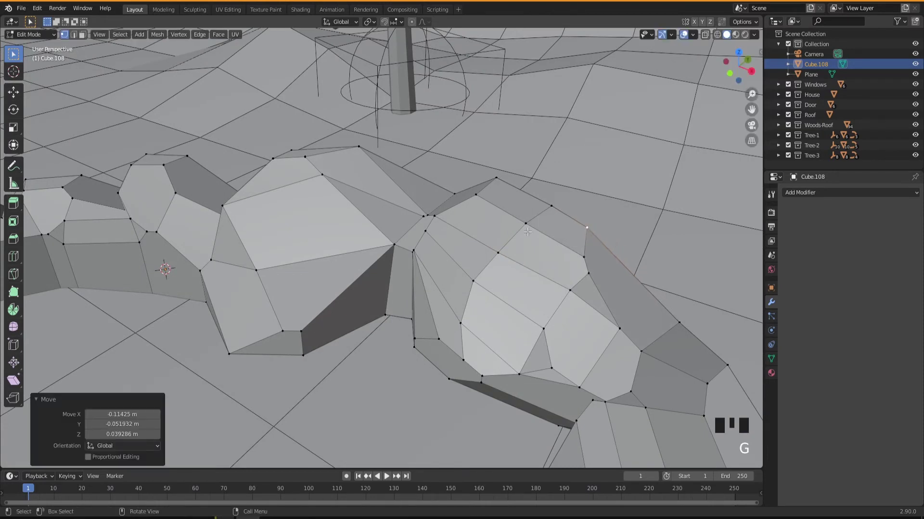
drag(552, 246, 590, 198)
click(591, 198)
key(g)
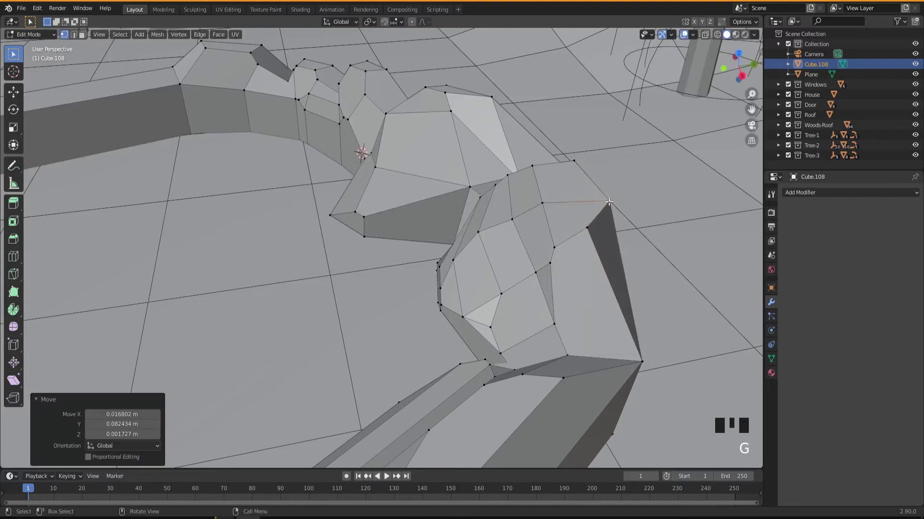
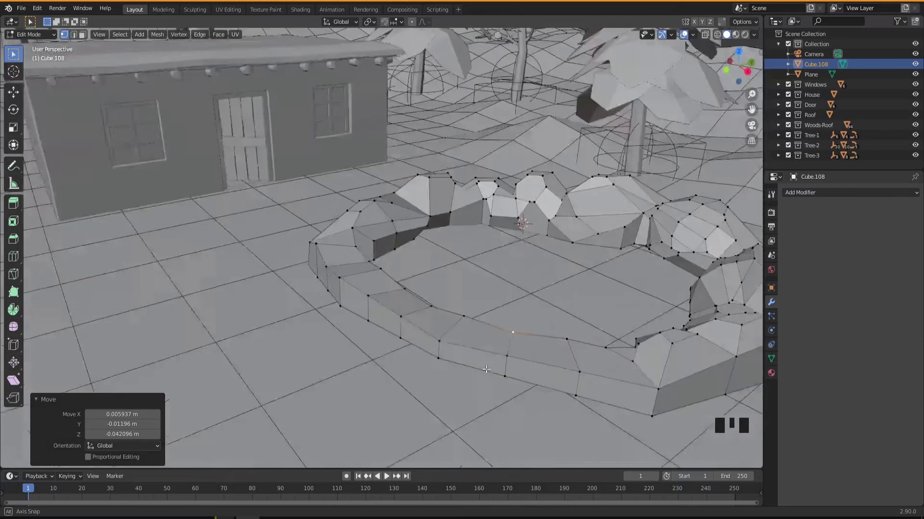
- Leave Edit Mode and frame the rock wall and house from above
click(390, 202)
key(g)
drag(410, 232, 478, 290)
key(Tab)
drag(454, 296, 472, 328)
scroll(down, 3)
drag(466, 316, 481, 271)
drag(475, 270, 342, 256)
drag(421, 272, 422, 276)
- Move the whole rock wall about 1.55 m along Y beside the house
key(g)
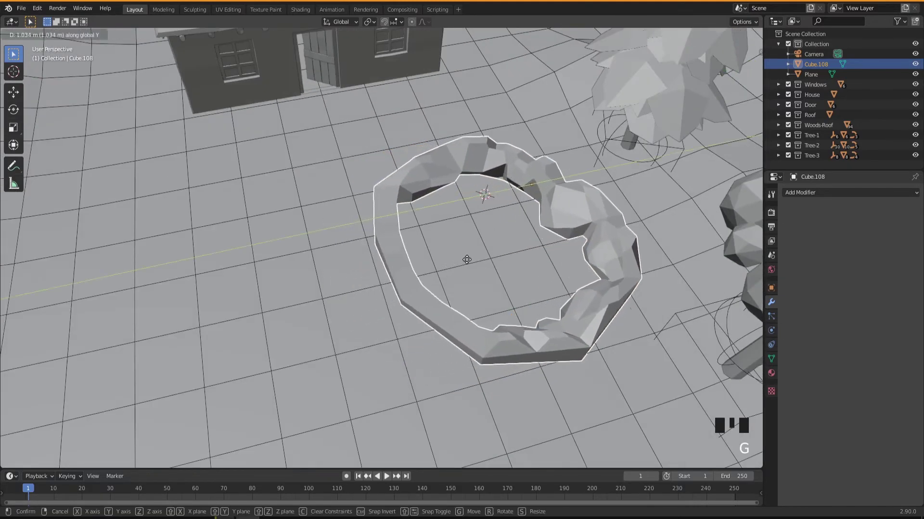
drag(490, 315, 505, 288)
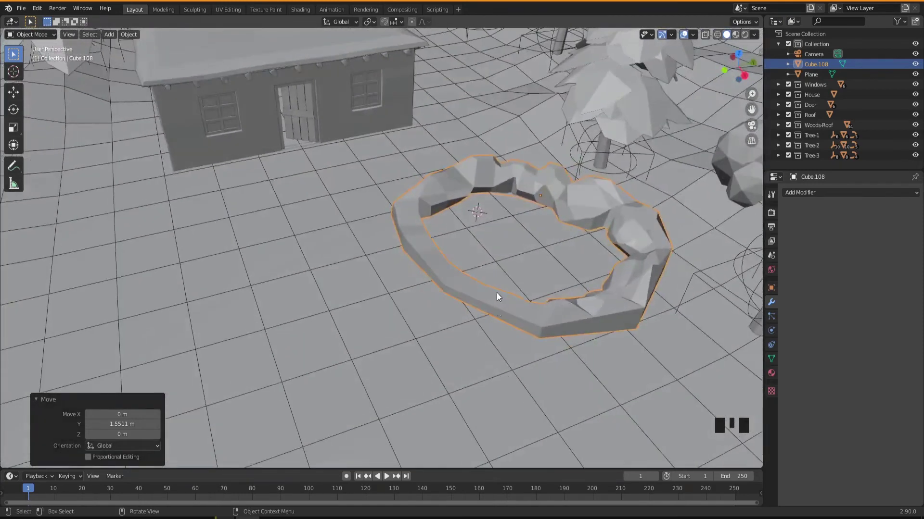
- Select and raise a vertex on the wall base straight up
drag(503, 331, 444, 290)
click(444, 290)
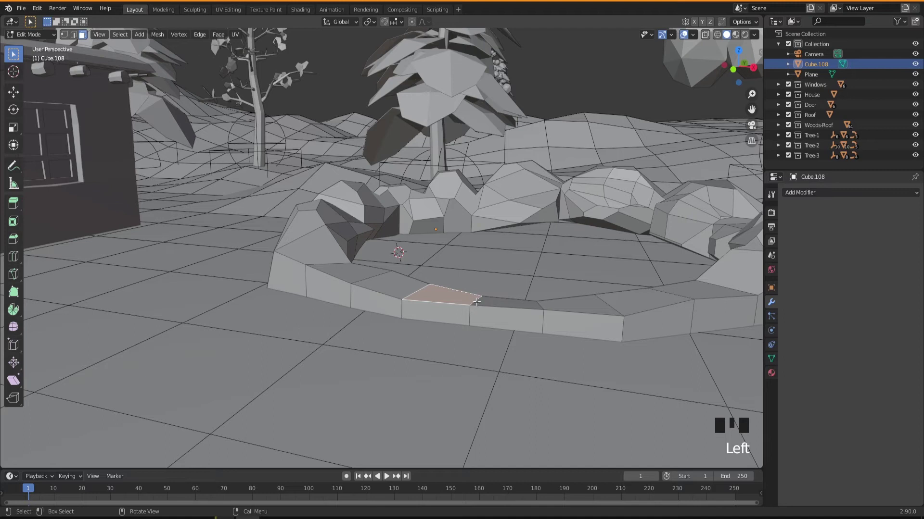
key(2)
click(477, 298)
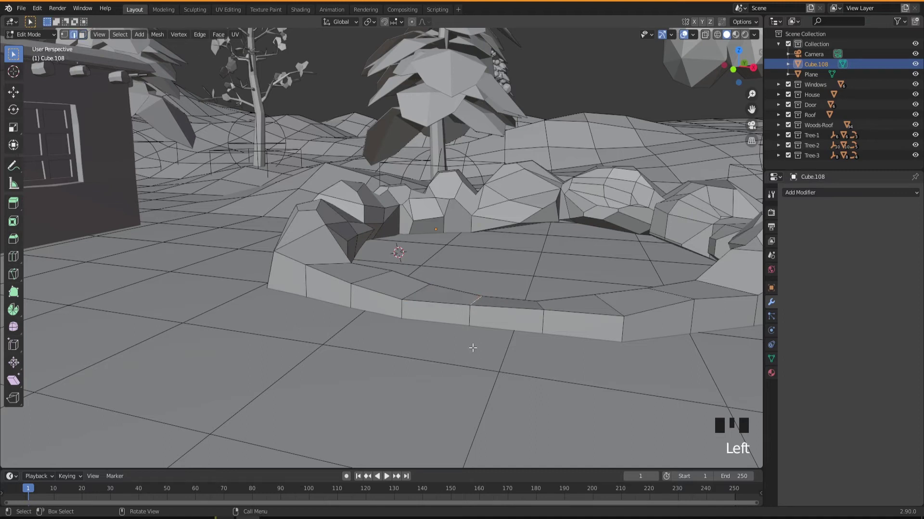
key(g)
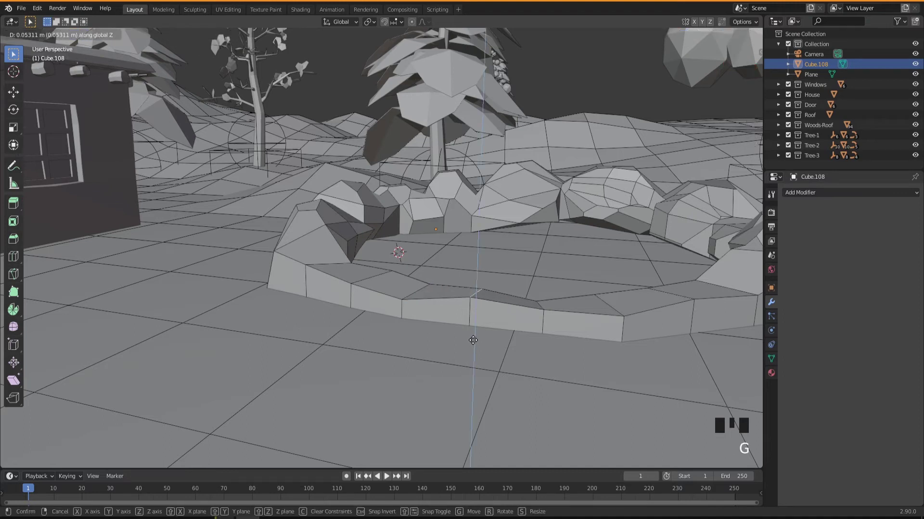
click(605, 298)
- Add a loop cut around the wall's base and start scaling it outward
drag(548, 357, 555, 351)
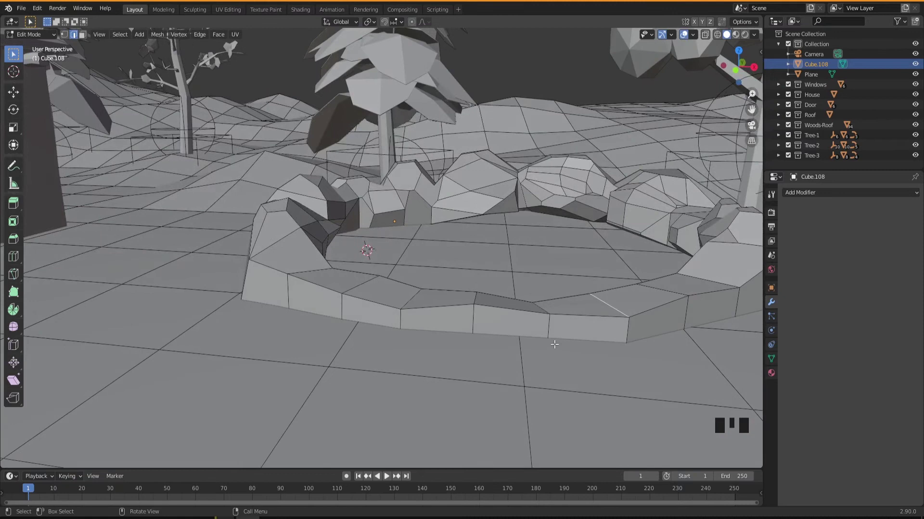
key(ctrl+r)
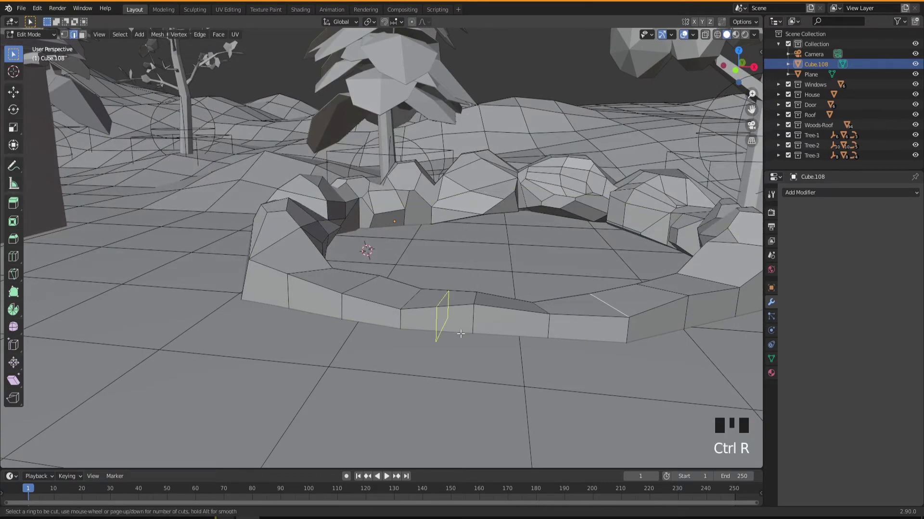
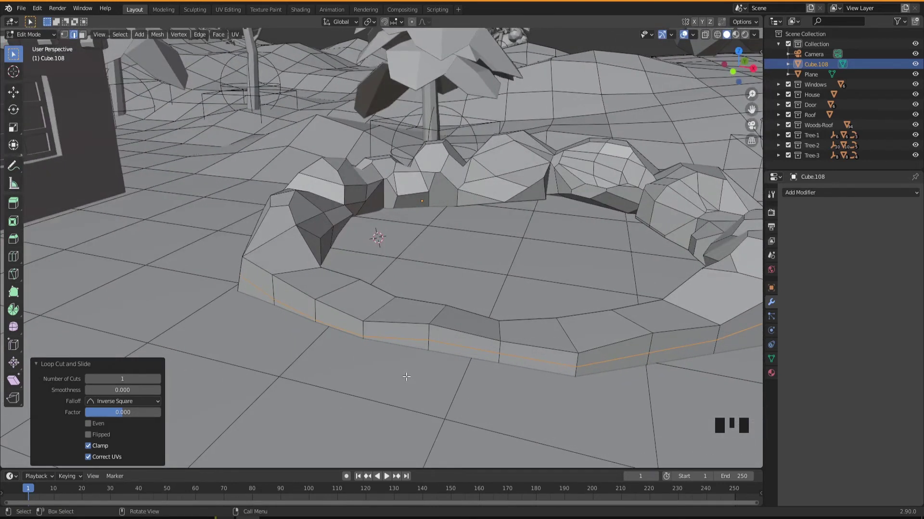
key(s)
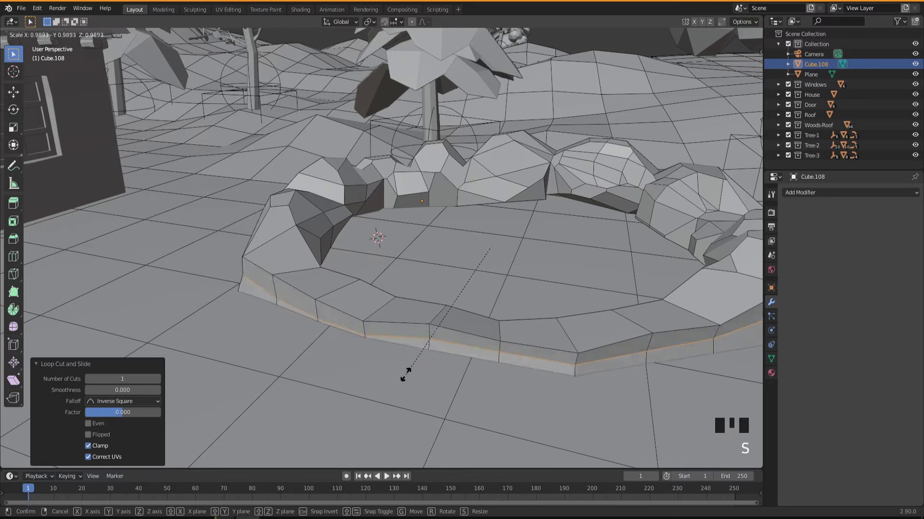
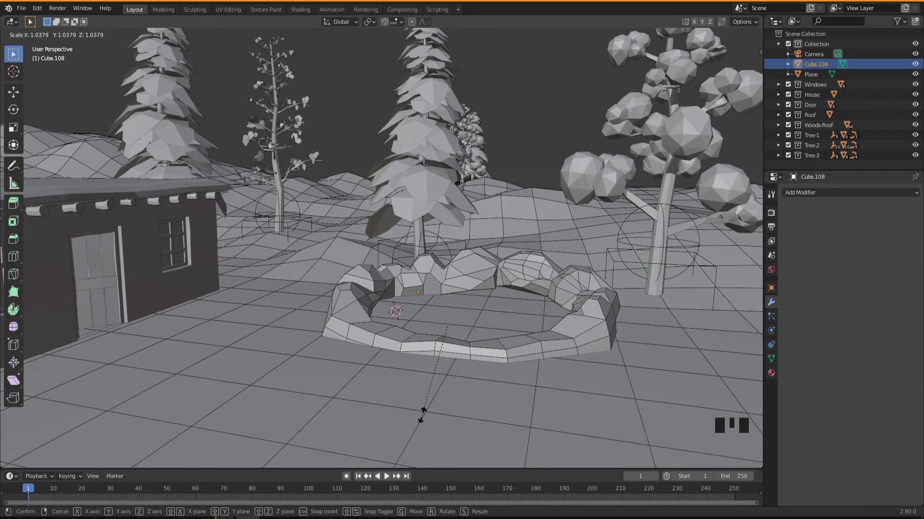
- Push base vertices of Cube.108 outward in two moves along the wall's lower edge
drag(439, 402, 464, 397)
scroll(up, 3)
key(1)
click(498, 303)
drag(496, 347, 449, 358)
key(g)
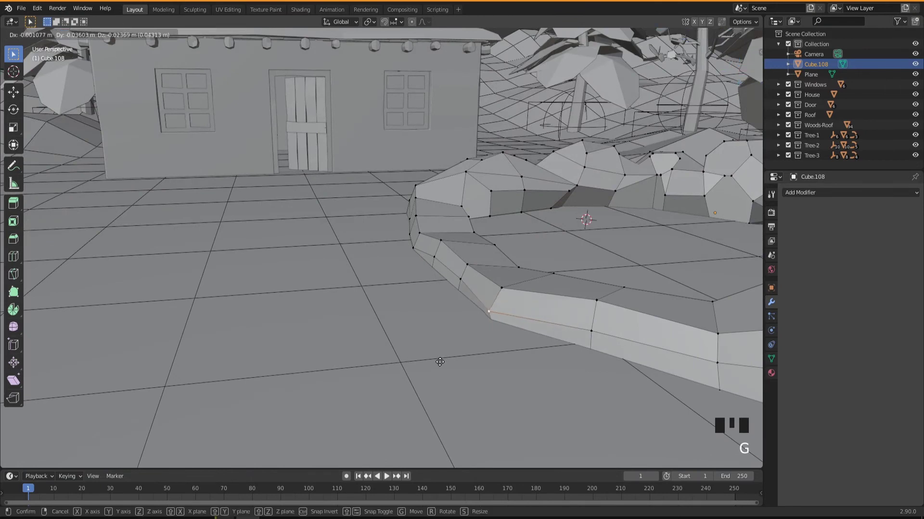
click(435, 254)
key(g)
drag(471, 351, 562, 272)
click(561, 272)
- Spread more base vertices outward unevenly and return to Object Mode
key(g)
click(559, 239)
middle_click(584, 227)
key(g)
middle_click(486, 250)
key(g)
drag(693, 328, 613, 363)
key(Tab)
- Orbit around the finished rock wall to inspect it
drag(521, 363, 519, 364)
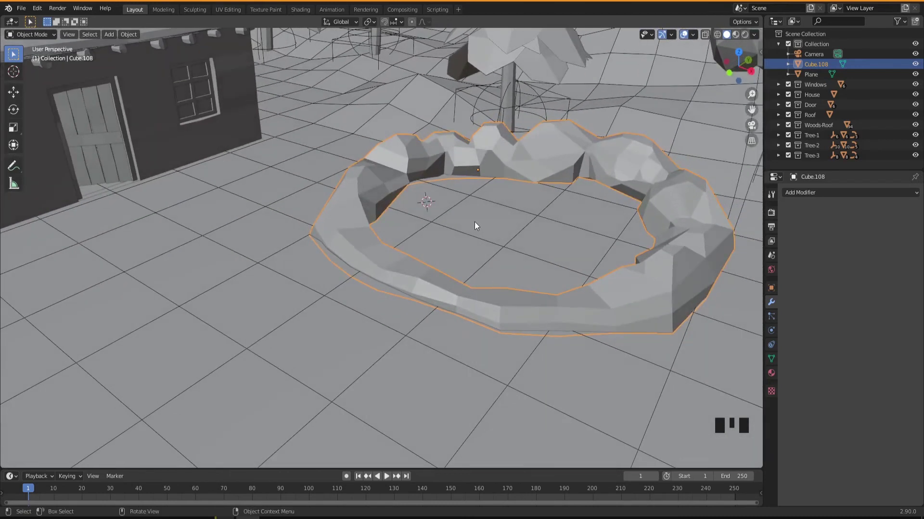
drag(507, 315, 617, 260)
drag(510, 308, 524, 212)
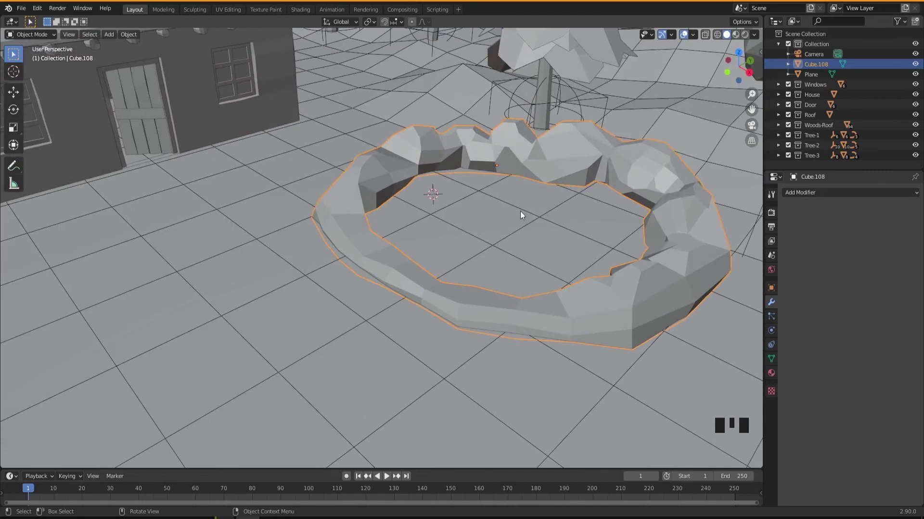
drag(525, 235, 504, 245)
- Edit the ground Plane and lower the vertices inside the rock ring
click(504, 245)
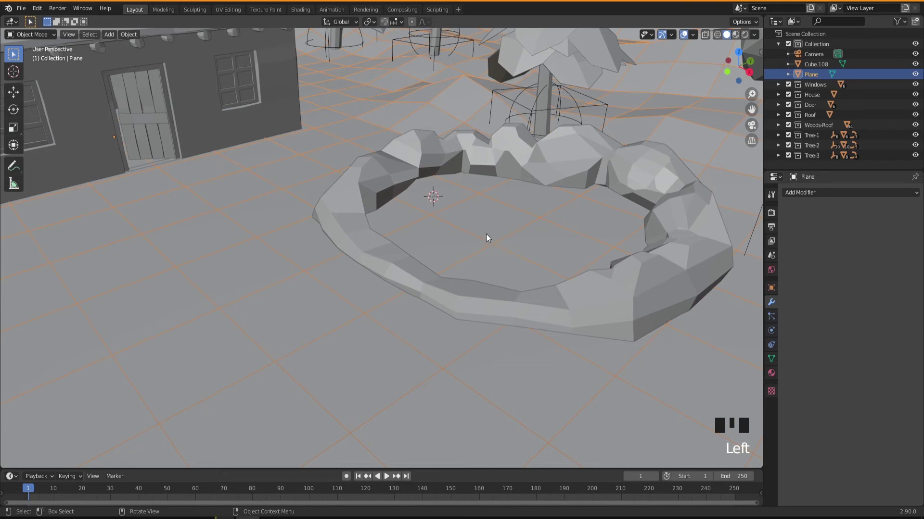
key(Tab)
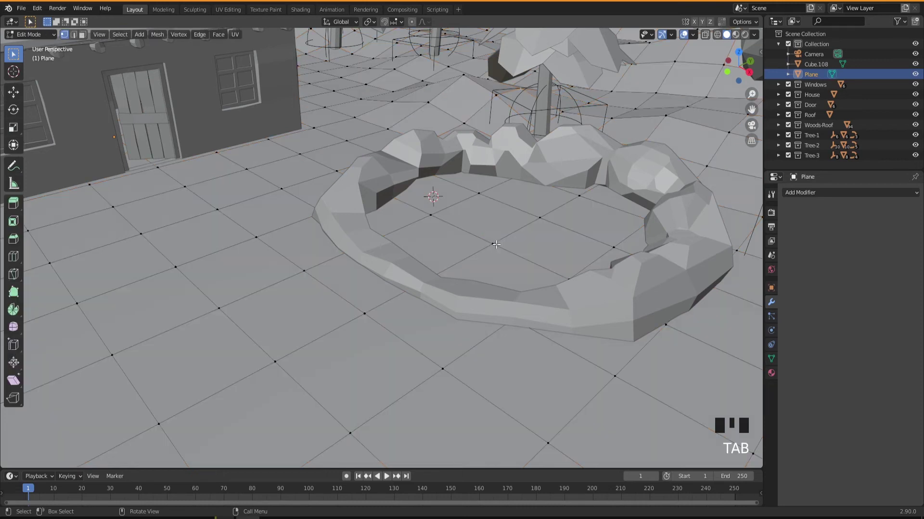
click(496, 241)
drag(499, 276, 544, 217)
click(544, 215)
middle_click(525, 254)
key(g)
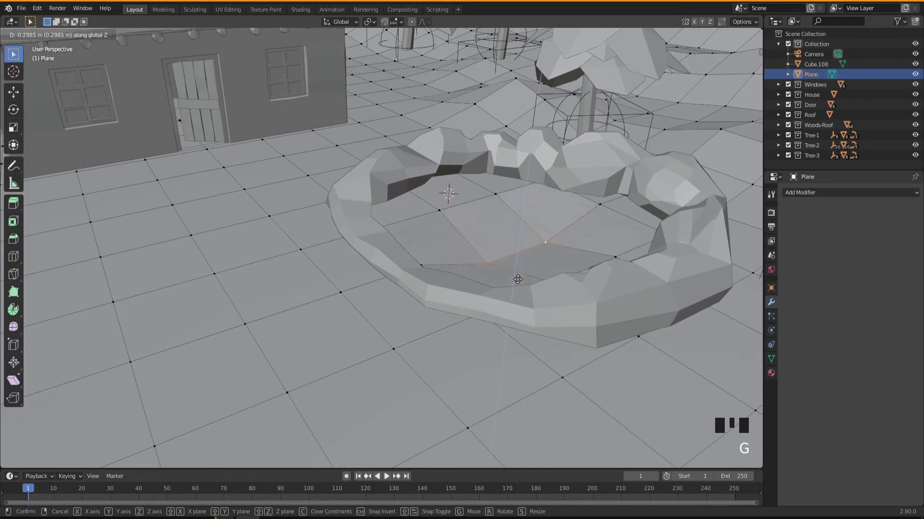
click(498, 191)
click(438, 210)
key(g)
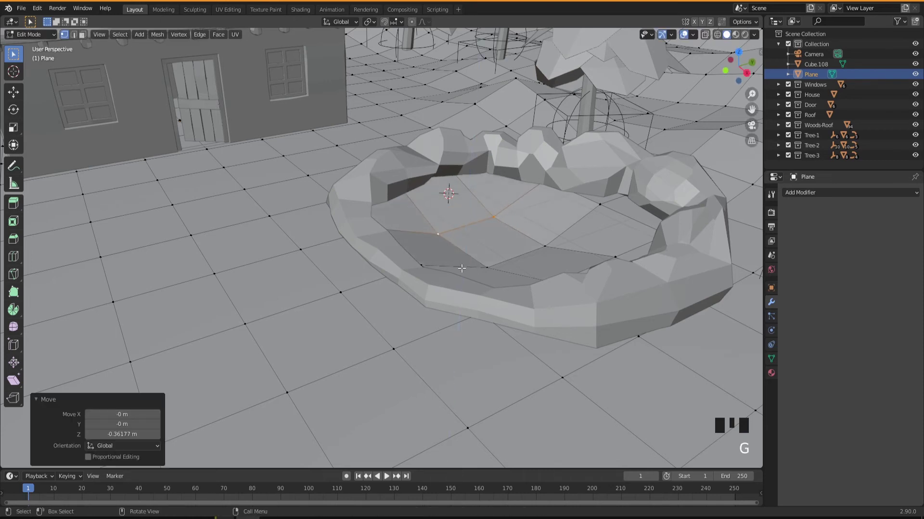
- Sink the remaining interior ground vertices below ground level and leave Edit Mode
drag(488, 265, 605, 260)
click(605, 261)
key(g)
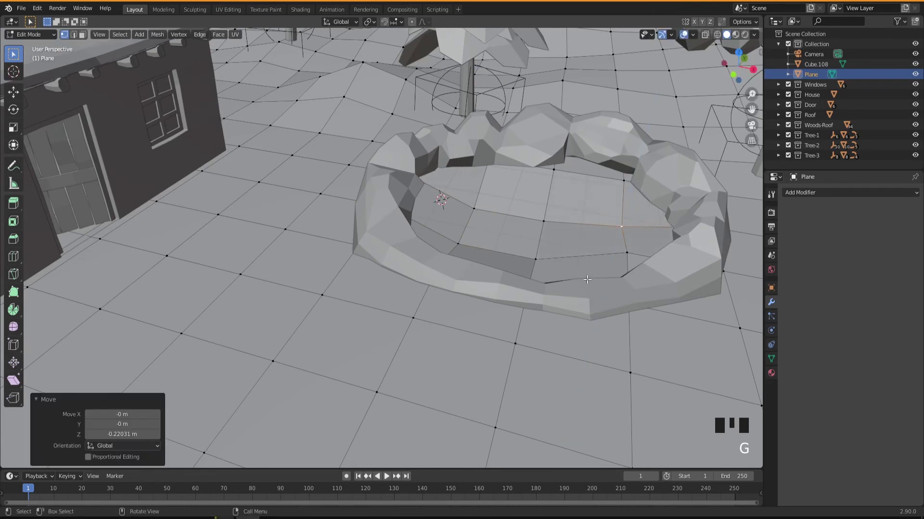
drag(599, 284, 673, 257)
click(674, 257)
key(g)
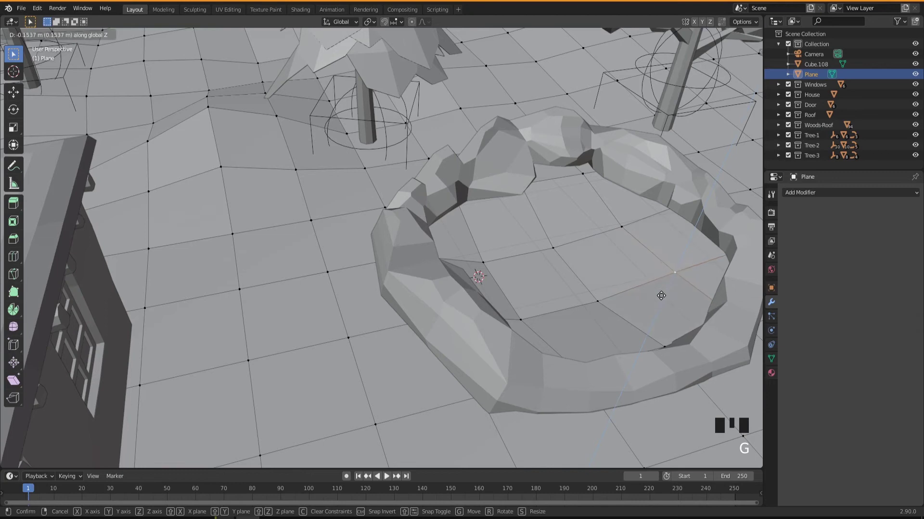
drag(609, 296, 621, 175)
click(621, 174)
drag(605, 260, 617, 268)
key(g)
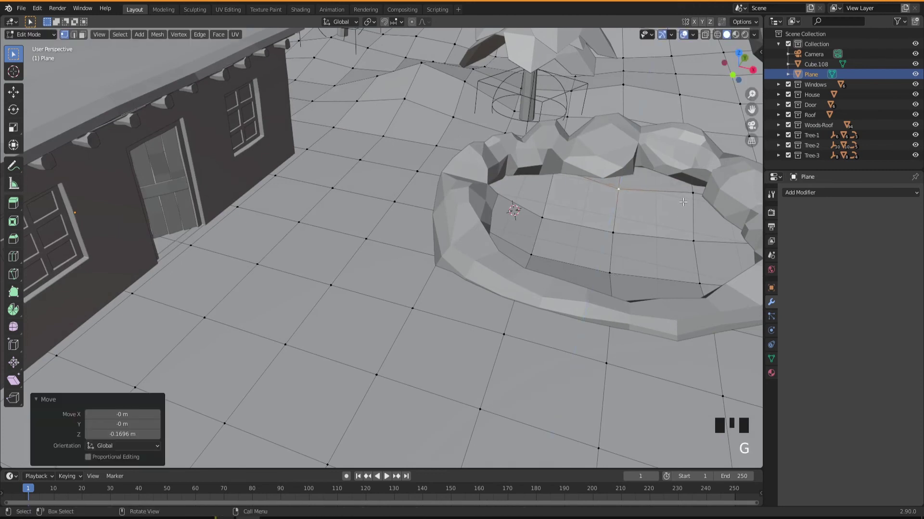
drag(617, 242, 574, 257)
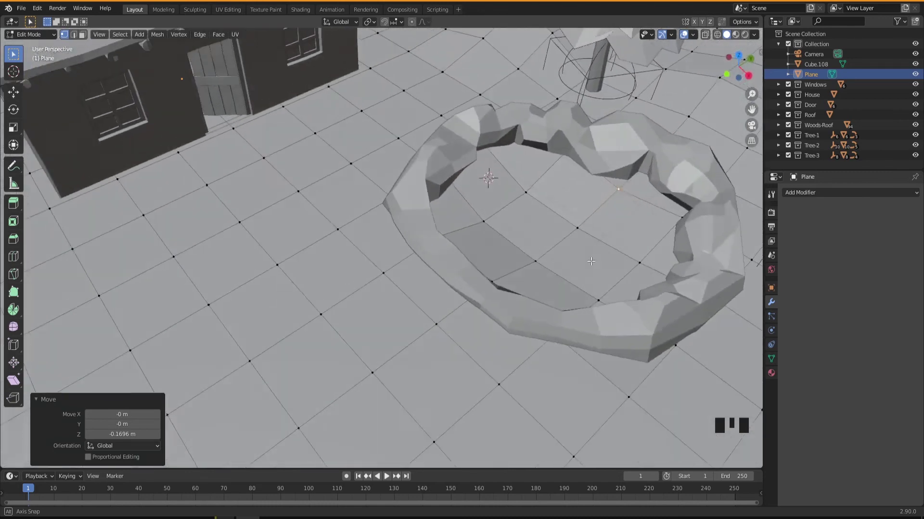
key(Tab)
- Select the rock wall, view it from above and bring up the Add menu for a new object
drag(574, 278, 568, 163)
click(569, 162)
drag(521, 296, 553, 315)
scroll(down, 3)
drag(547, 327, 492, 284)
drag(532, 343, 511, 342)
key(shift+a)
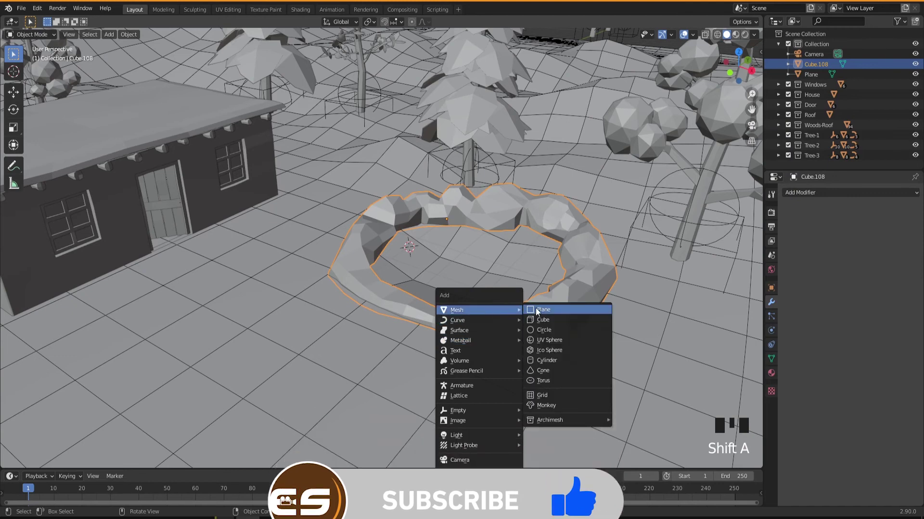
- Add a new mesh plane and scale it up to span the wall's interior
drag(447, 314, 443, 316)
key(s)
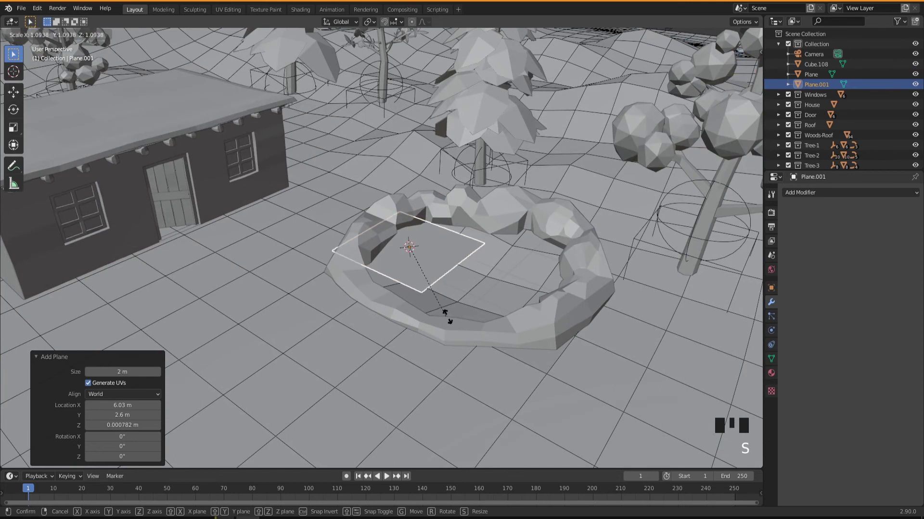
drag(461, 345, 479, 339)
- Move the plane along X and Y (about 0.38 m) to centre it inside the rock-wall ring
key(g)
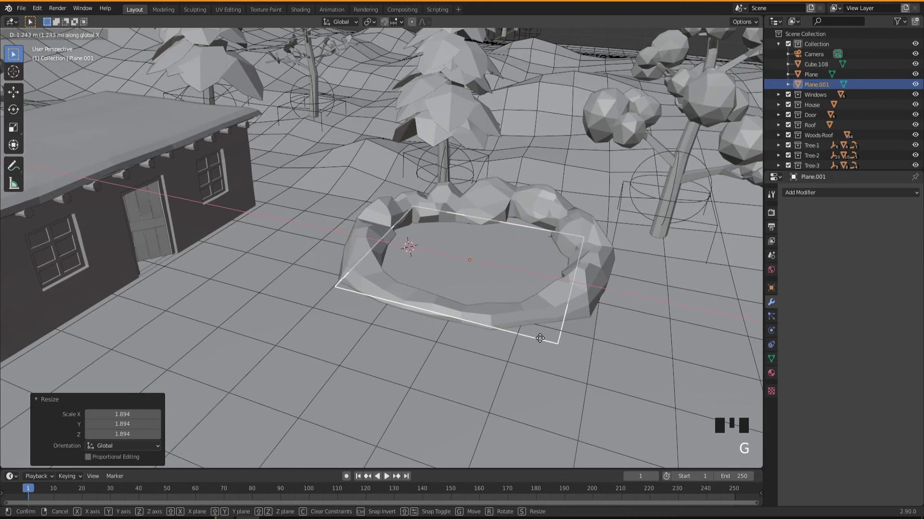
drag(530, 369, 502, 392)
key(g)
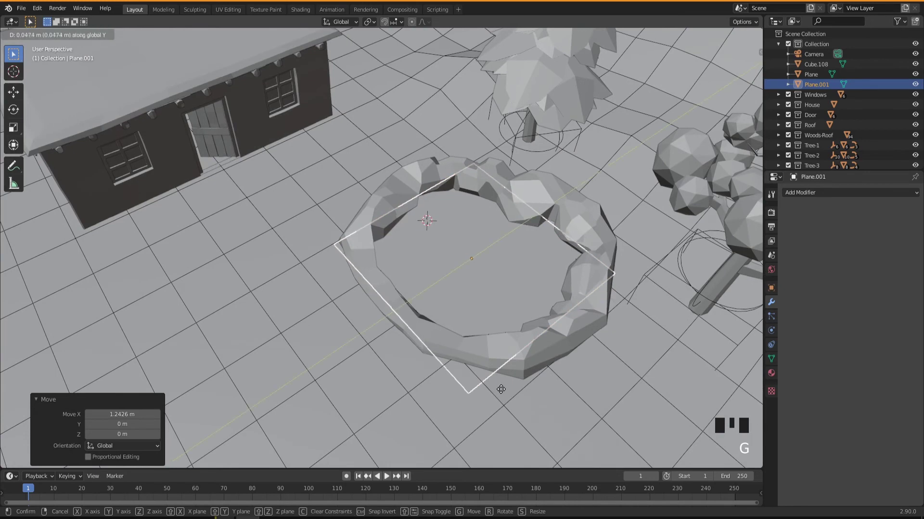
drag(479, 403, 505, 391)
drag(528, 392, 501, 300)
scroll(up, 3)
drag(509, 322, 486, 343)
scroll(down, 3)
drag(485, 343, 820, 194)
- Give the plane a Subdivision Surface modifier with Levels Viewport 3
drag(820, 195, 761, 363)
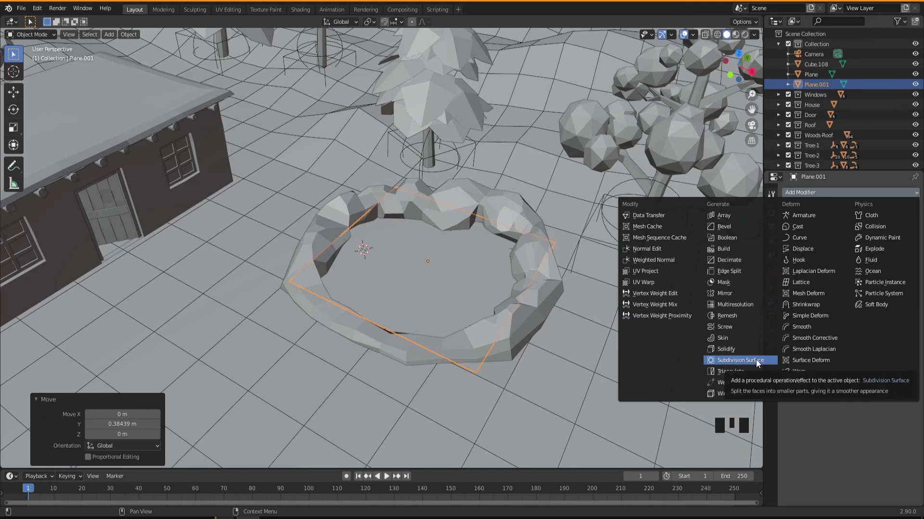
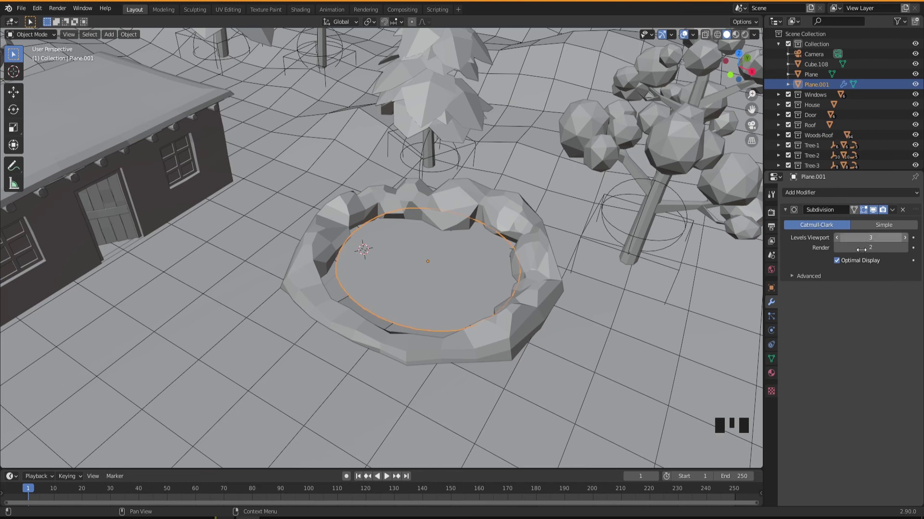
drag(559, 330, 777, 316)
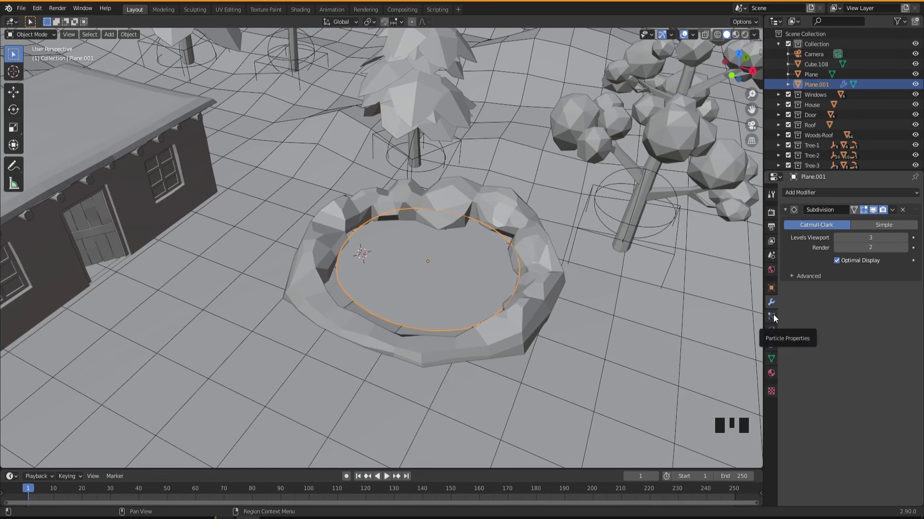
click(774, 289)
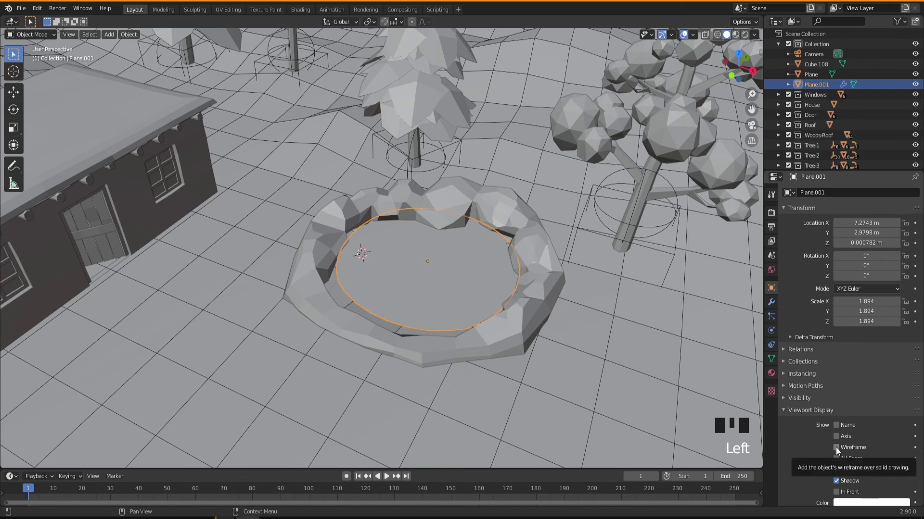
click(841, 450)
drag(470, 332, 447, 289)
scroll(up, 3)
drag(453, 280, 439, 288)
- Scale the circular surface to 2.34 to reach the wall and apply the subdivision modifier
key(s)
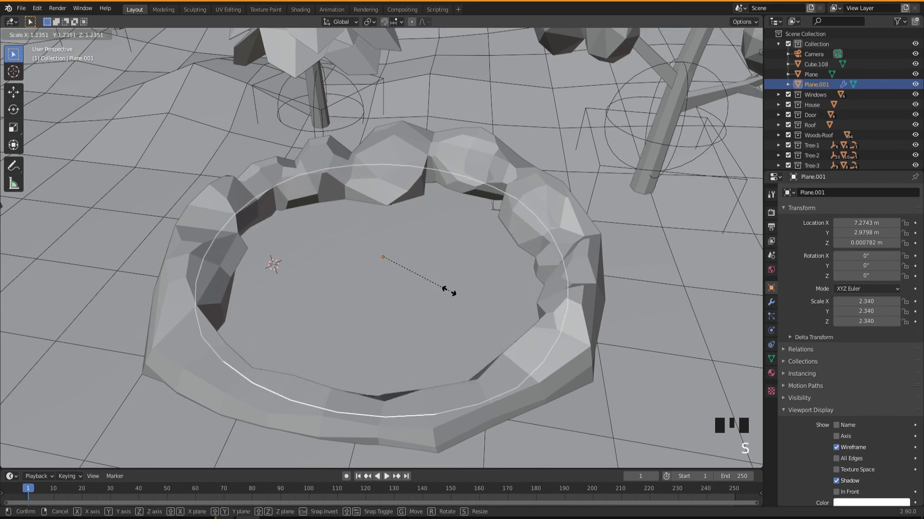
drag(466, 317, 778, 304)
click(778, 305)
drag(896, 214, 471, 299)
drag(472, 299, 417, 268)
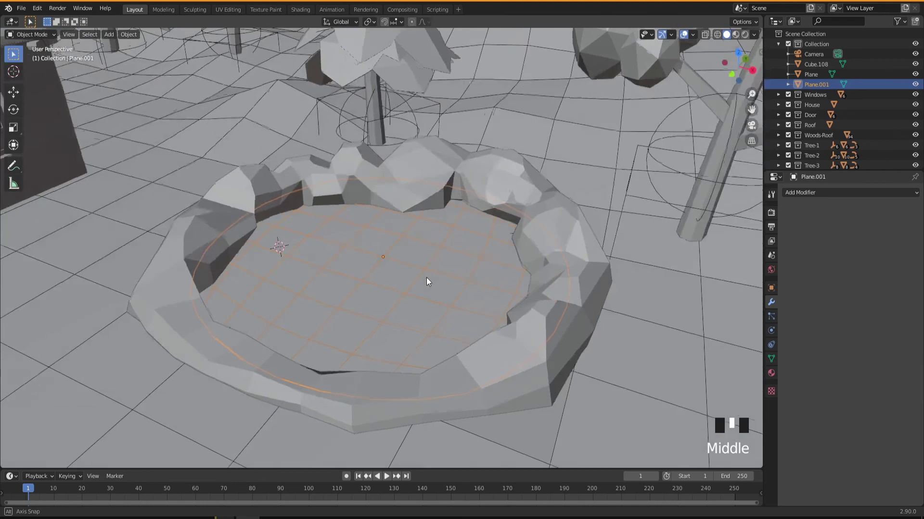
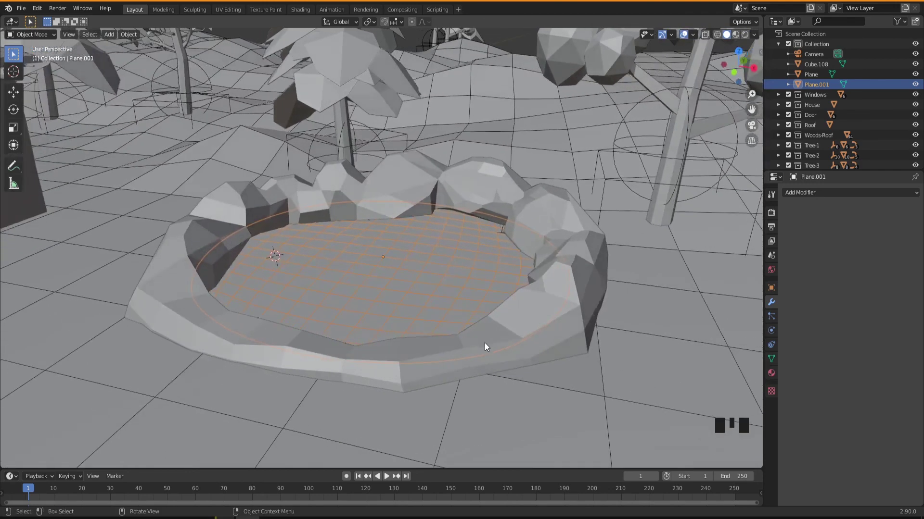
scroll(down, 3)
drag(477, 346, 494, 338)
scroll(up, 3)
drag(491, 338, 445, 276)
drag(461, 347, 452, 348)
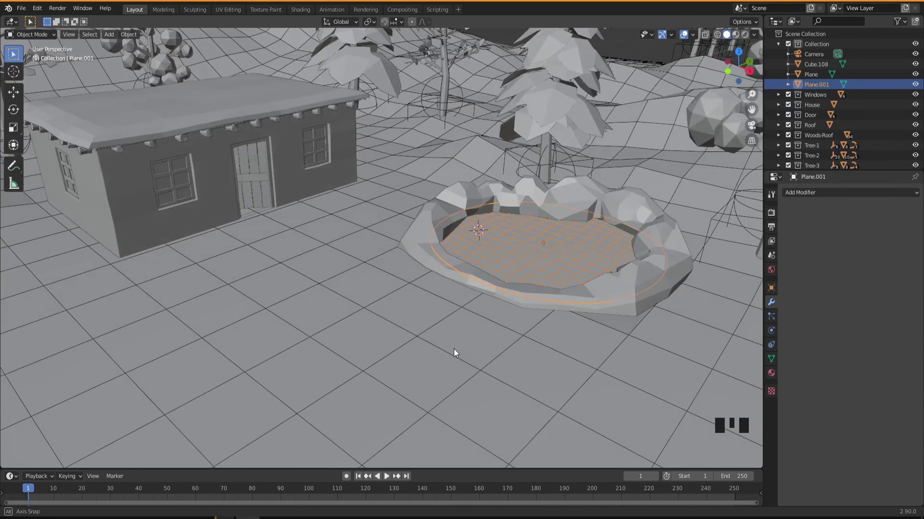
click(423, 320)
middle_click(435, 350)
scroll(down, 3)
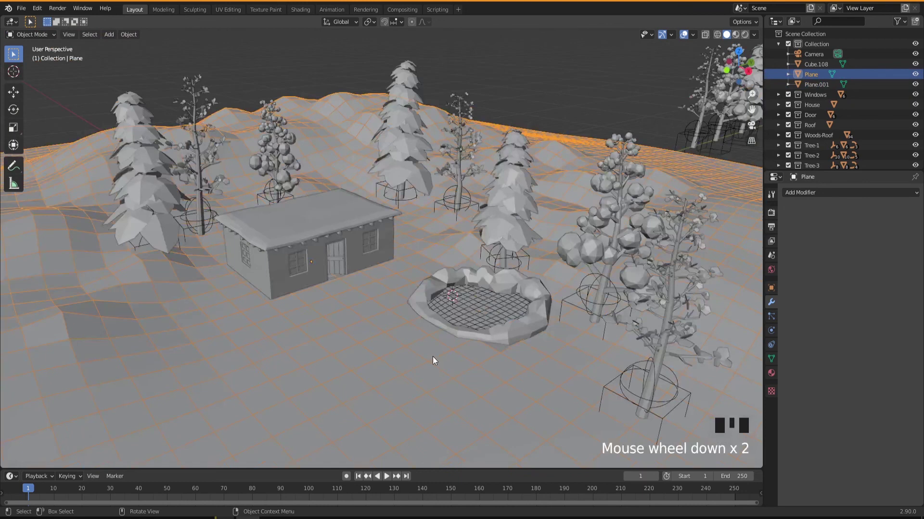
drag(435, 359, 562, 92)
click(562, 92)
drag(406, 375, 421, 382)
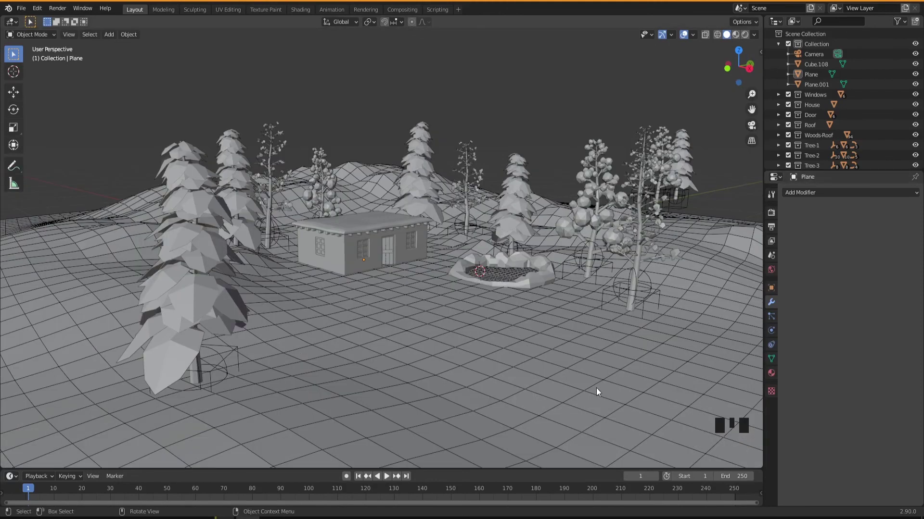